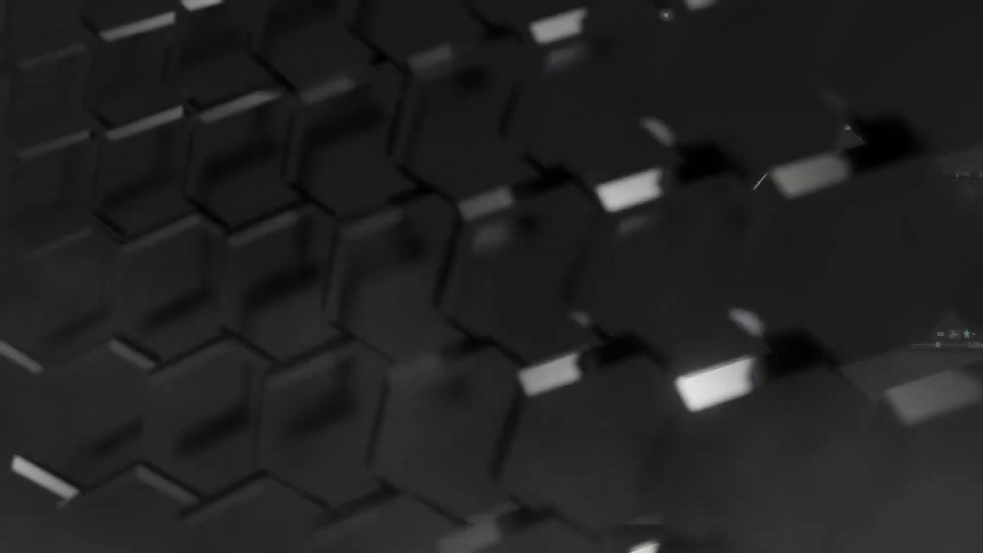
Start Play mode and walk the character forward, then steer it to the left
{"action": "key", "text": "Left"}
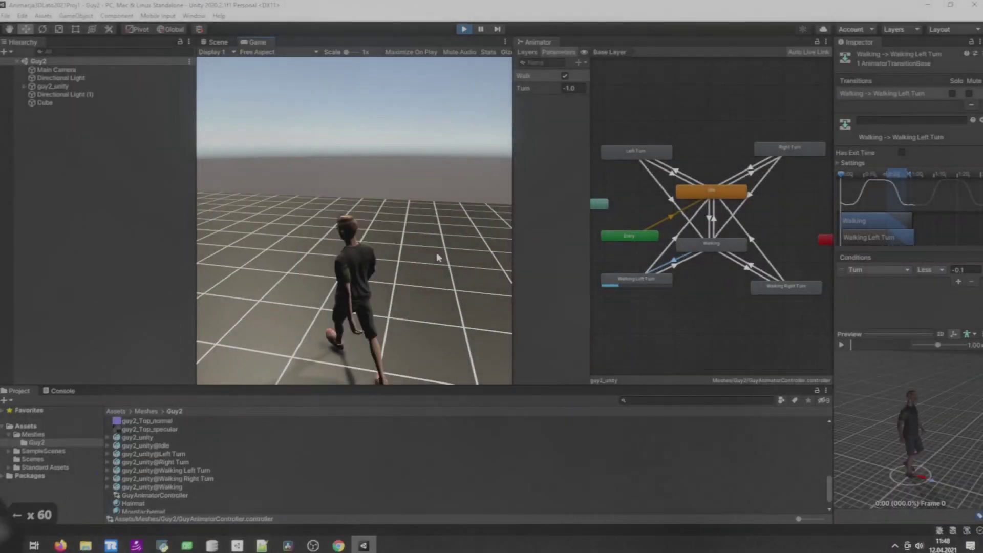
{"action": "key", "text": "Left"}
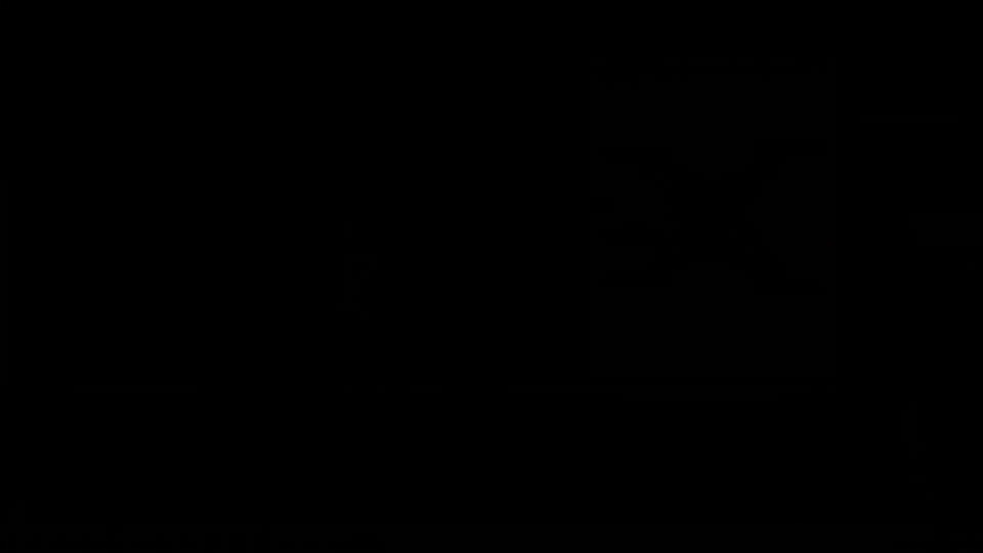
{"action": "type", "text": "dds"}
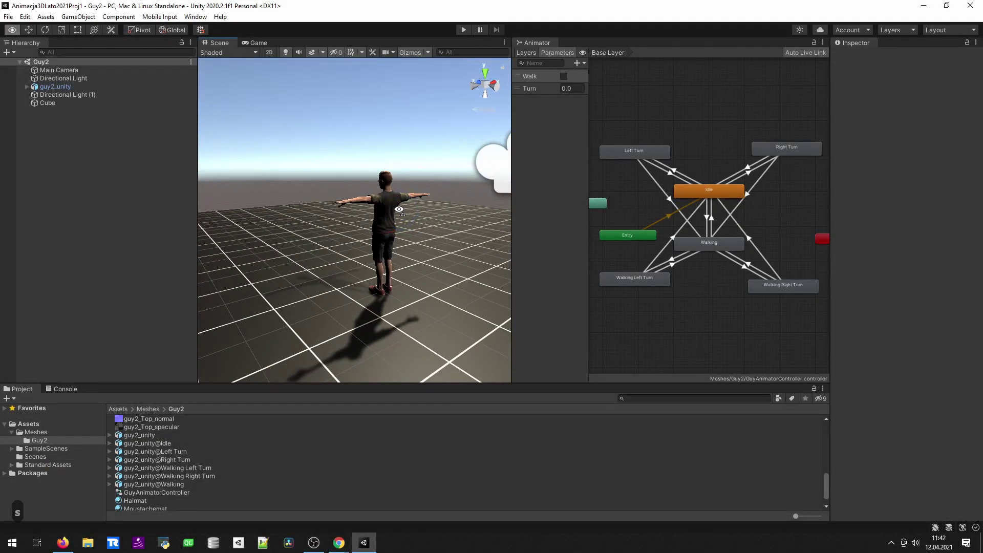
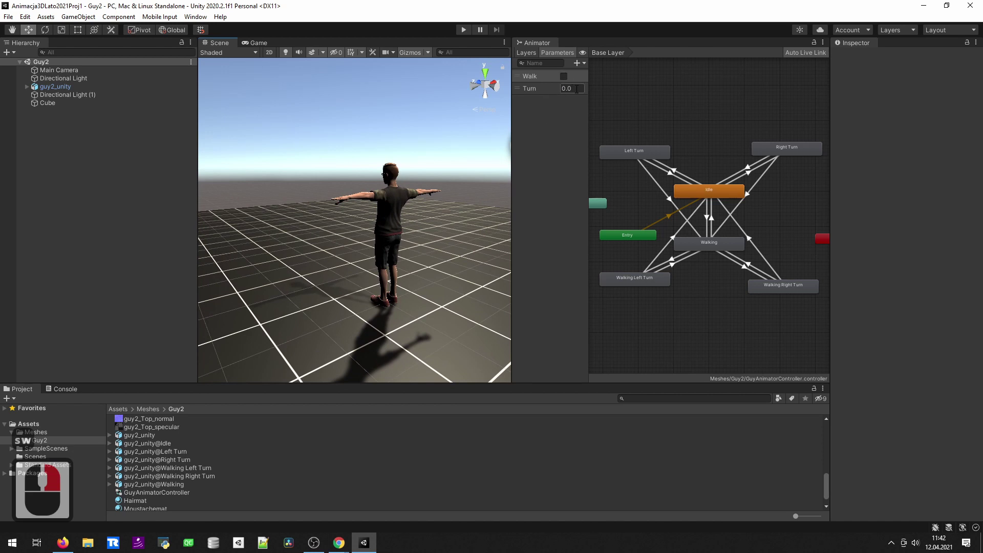
{"action": "left_click", "coordinate": [439, 295]}
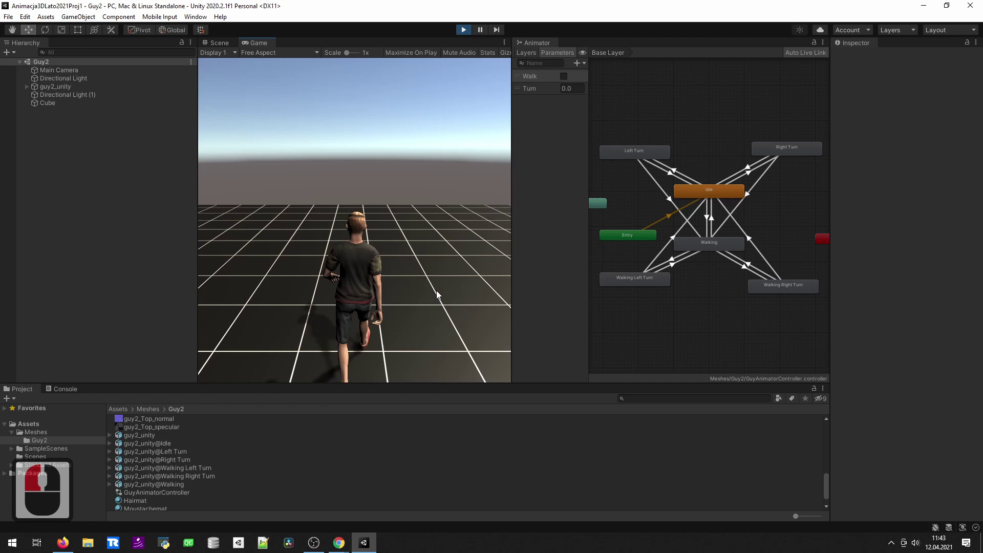
{"action": "key", "text": "Up"}
{"action": "key", "text": "Up"}
{"action": "key", "text": "Up"}
{"action": "key", "text": "Up"}
{"action": "key", "text": "Left"}
{"action": "key", "text": "Left"}
{"action": "key", "text": "Left"}
{"action": "key", "text": "Left"}
Refocus the Game view and turn the character on the spot left and right, returning to idle
{"action": "left_click", "coordinate": [497, 207]}
{"action": "left_click", "coordinate": [439, 299]}
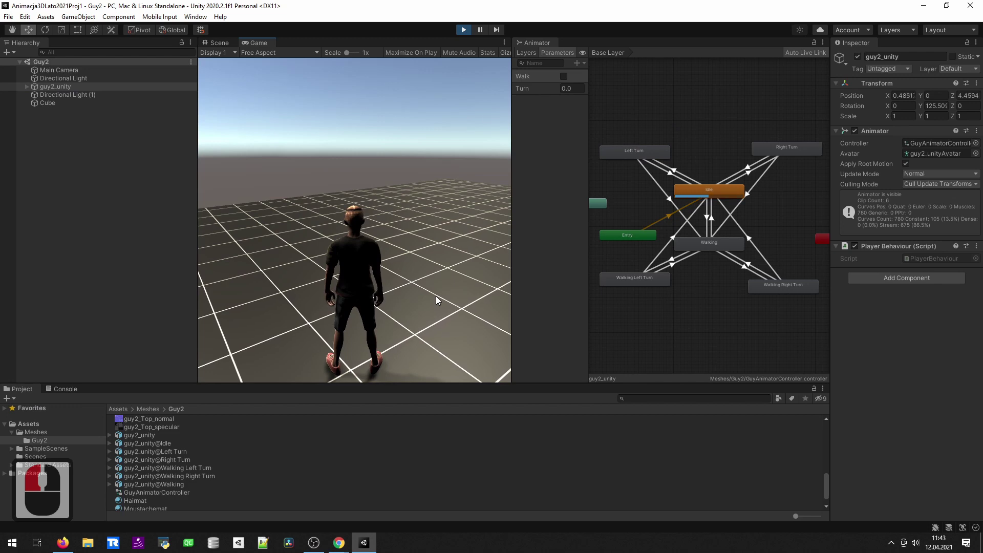
{"action": "key", "text": "Left"}
{"action": "key", "text": "Left"}
{"action": "key", "text": "Left"}
{"action": "key", "text": "Left"}
{"action": "key", "text": "Right"}
{"action": "key", "text": "Right"}
{"action": "key", "text": "Right"}
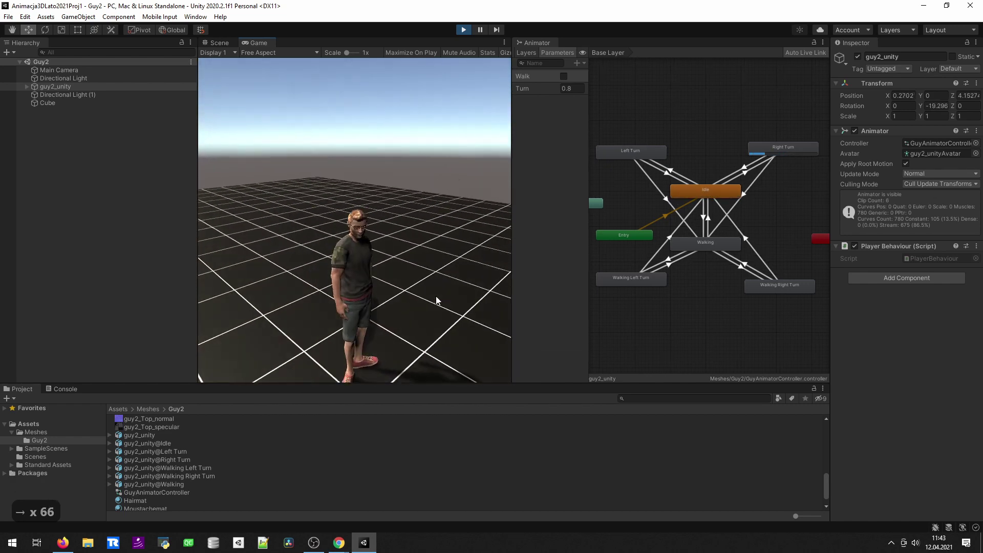
{"action": "key", "text": "Right"}
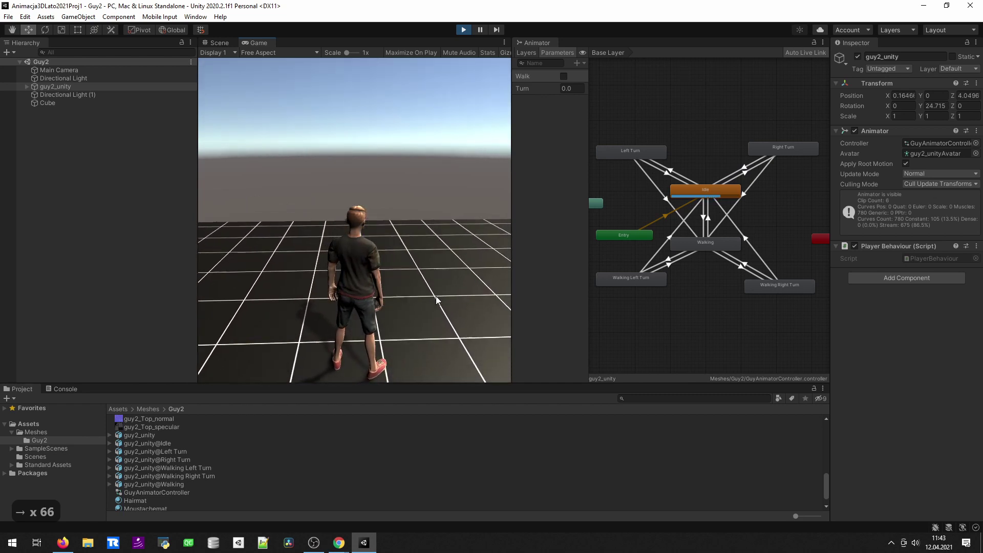
Walk the character around the floor steering left and right, then stop Play mode
{"action": "key", "text": "Up"}
{"action": "key", "text": "Up"}
{"action": "key", "text": "Up"}
{"action": "key", "text": "Up"}
{"action": "key", "text": "Right"}
{"action": "key", "text": "Up"}
{"action": "key", "text": "Up"}
{"action": "key", "text": "Up"}
{"action": "key", "text": "Up"}
{"action": "key", "text": "Up"}
{"action": "key", "text": "Left"}
{"action": "key", "text": "Left"}
{"action": "key", "text": "Left"}
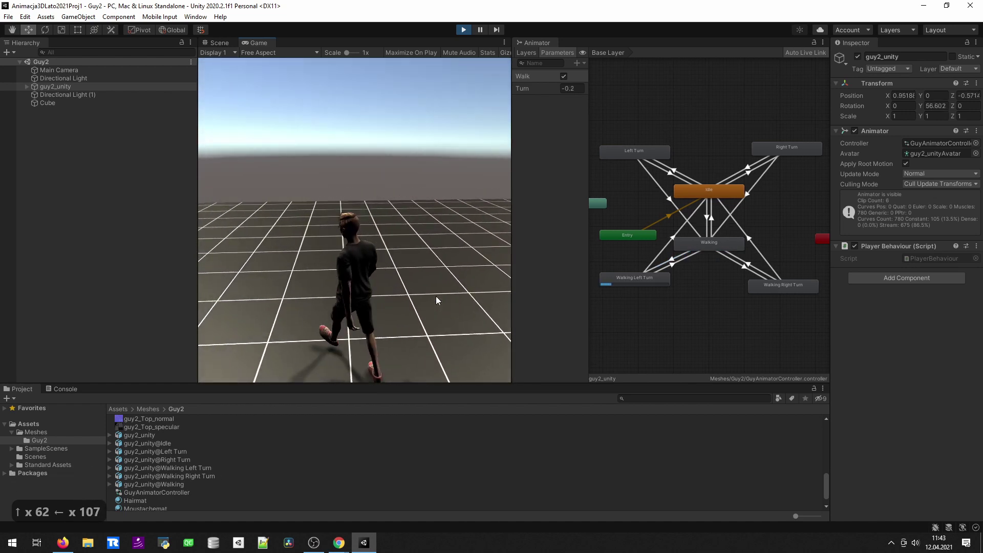
{"action": "key", "text": "Left"}
{"action": "key", "text": "Right"}
{"action": "key", "text": "Right"}
{"action": "key", "text": "Right"}
{"action": "key", "text": "Up"}
{"action": "key", "text": "Left"}
{"action": "key", "text": "Left"}
{"action": "key", "text": "Left"}
{"action": "key", "text": "Up"}
Inspect the Left Turn→Walking transition and Walking state, then select the Walking→Walking Left Turn transition
{"action": "left_click", "coordinate": [465, 39]}
{"action": "left_click", "coordinate": [672, 178]}
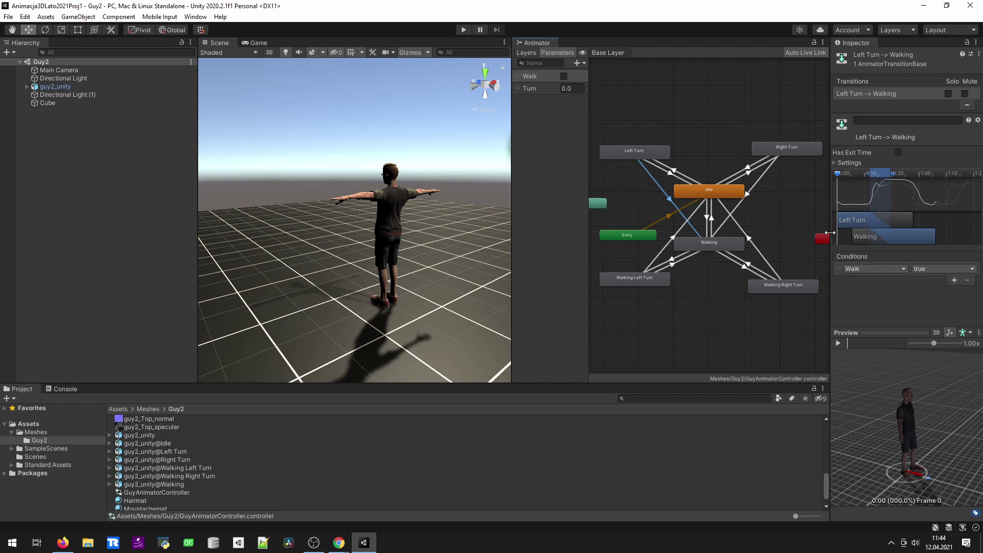
{"action": "left_click", "coordinate": [698, 250]}
{"action": "left_click", "coordinate": [715, 250]}
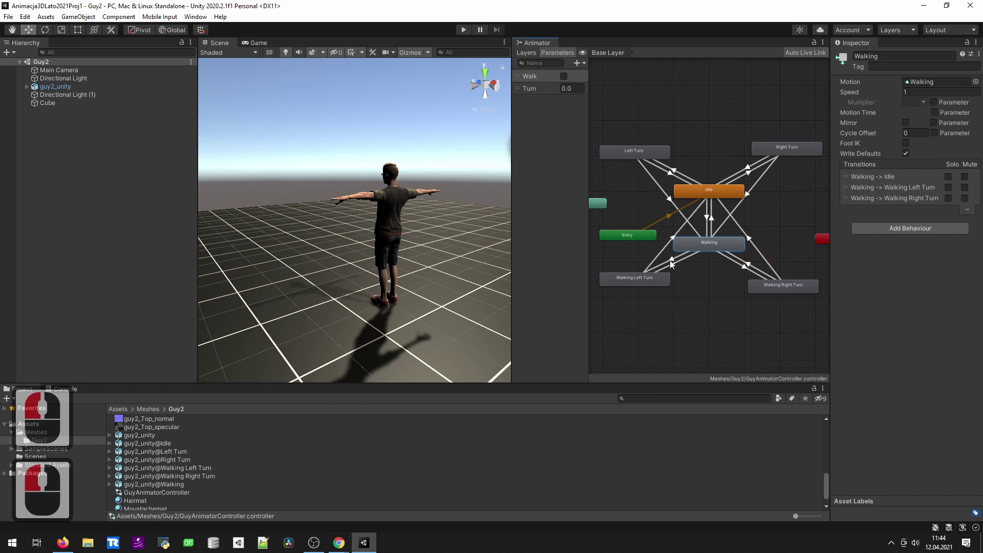
{"action": "left_click", "coordinate": [674, 265]}
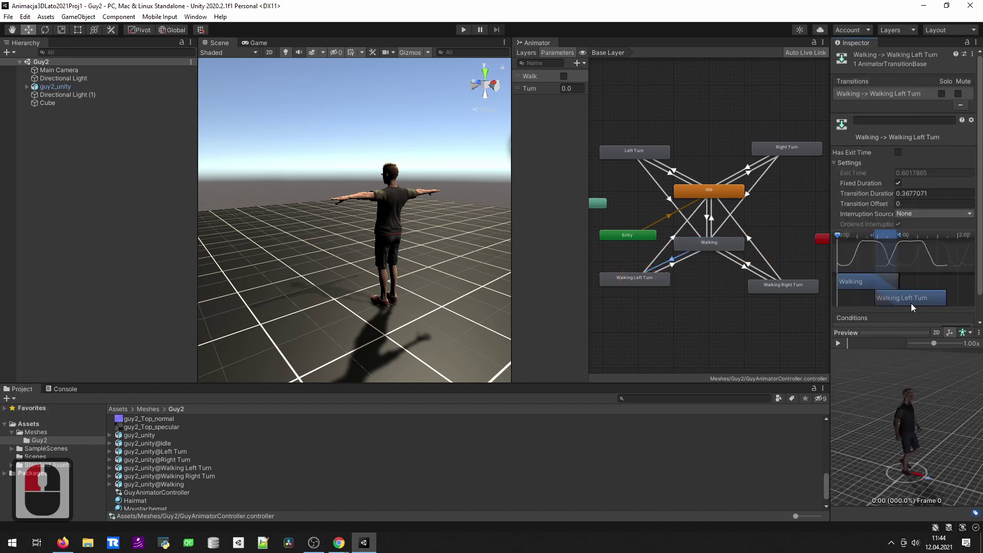
{"action": "left_click", "coordinate": [897, 303]}
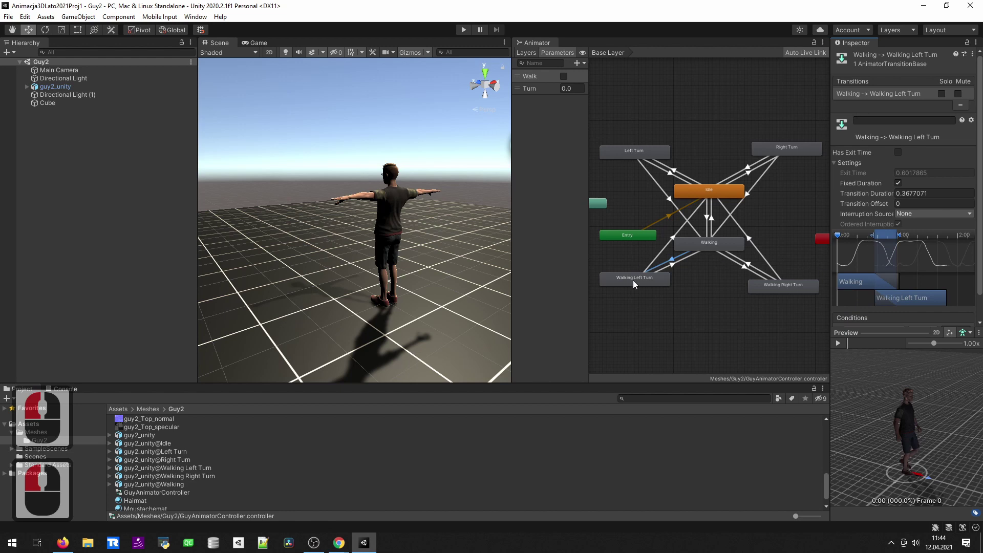
Play-test again, walking forward into a sustained left turn, then stop Play mode
{"action": "left_click", "coordinate": [465, 31]}
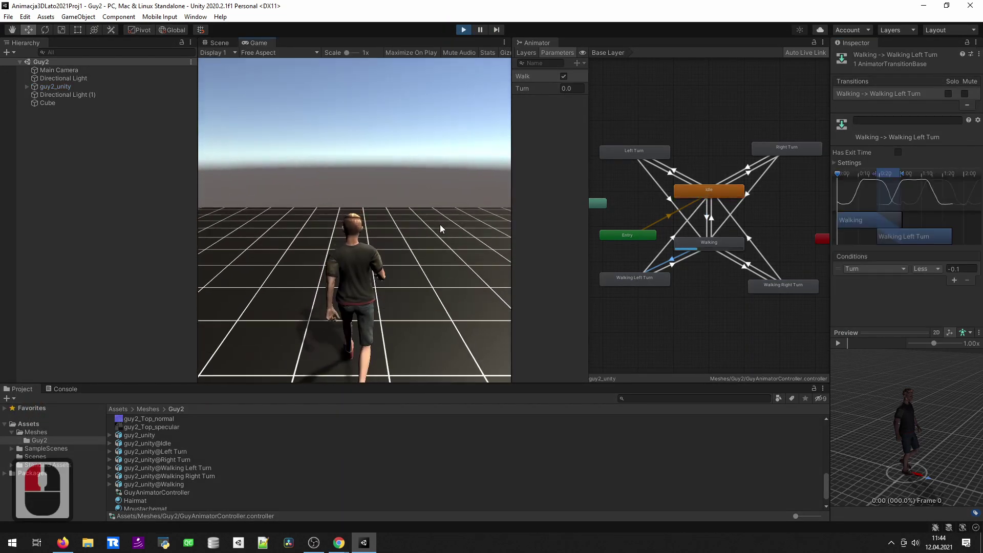
{"action": "key", "text": "Up"}
{"action": "key", "text": "Up"}
{"action": "key", "text": "Up"}
{"action": "key", "text": "Up"}
{"action": "key", "text": "Left"}
{"action": "key", "text": "Left"}
{"action": "key", "text": "Left"}
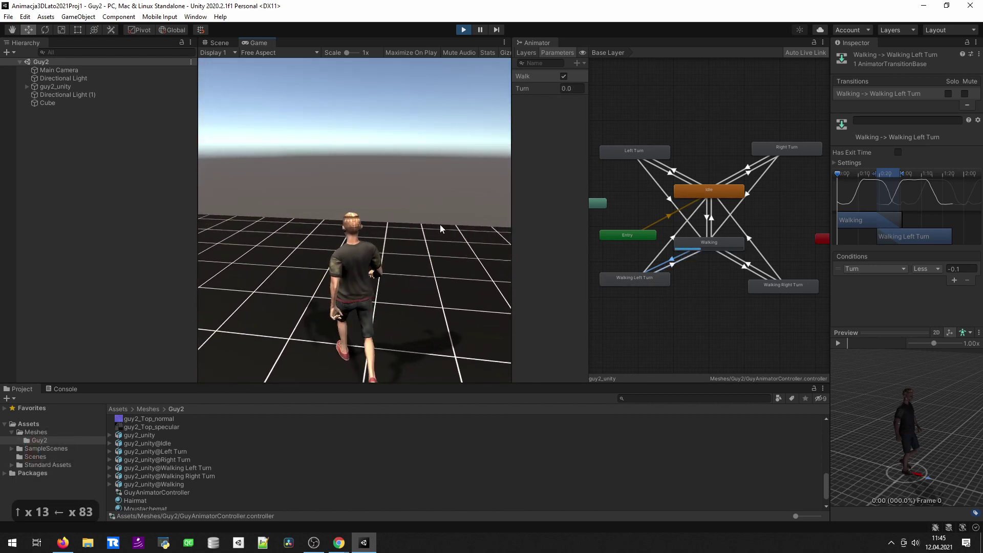
{"action": "key", "text": "Up"}
{"action": "key", "text": "Left"}
{"action": "key", "text": "Left"}
{"action": "key", "text": "Left"}
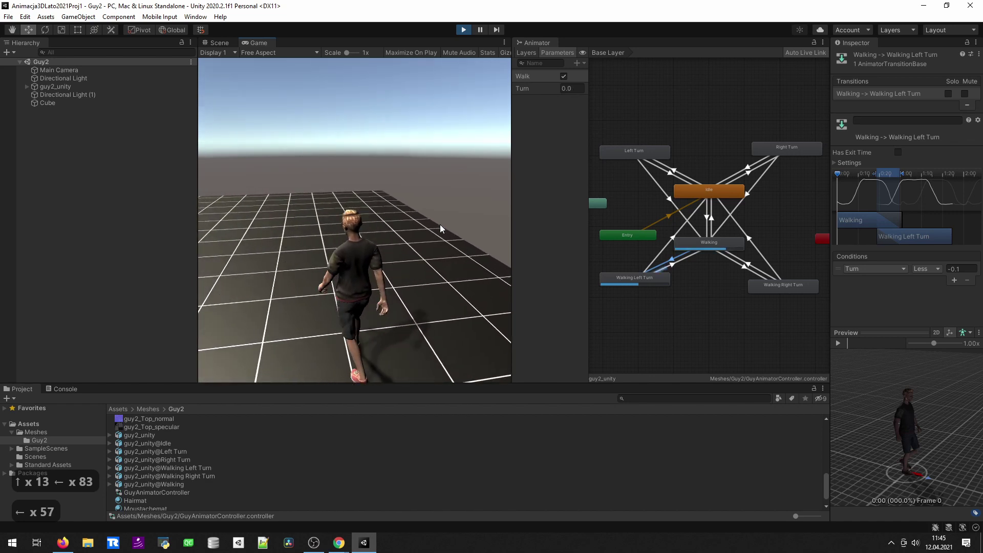
{"action": "key", "text": "Left"}
{"action": "key", "text": "Left"}
{"action": "key", "text": "Left"}
{"action": "key", "text": "Left"}
{"action": "key", "text": "Left"}
{"action": "key", "text": "Left"}
{"action": "key", "text": "Left"}
{"action": "key", "text": "Left"}
{"action": "key", "text": "Left"}
{"action": "key", "text": "Left"}
{"action": "key", "text": "Left"}
{"action": "key", "text": "Left"}
{"action": "key", "text": "Left"}
{"action": "key", "text": "Left"}
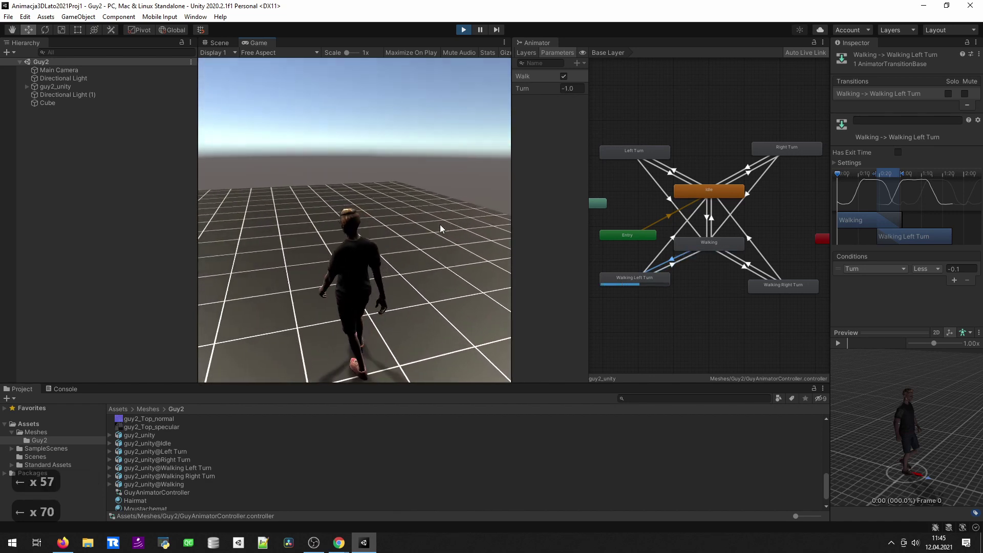
{"action": "key", "text": "Left"}
{"action": "key", "text": "Left"}
{"action": "key", "text": "Left"}
{"action": "key", "text": "Left"}
{"action": "key", "text": "Left"}
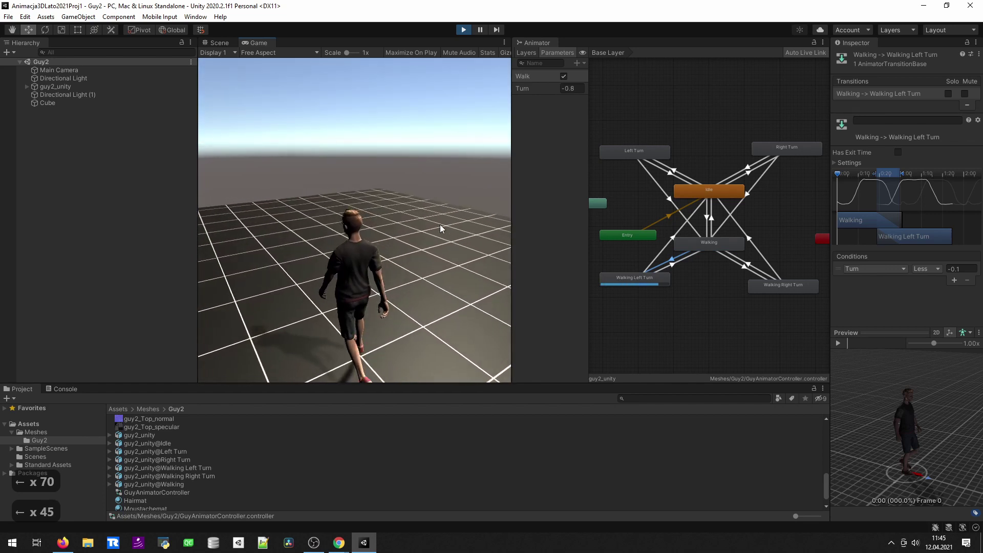
{"action": "key", "text": "Left"}
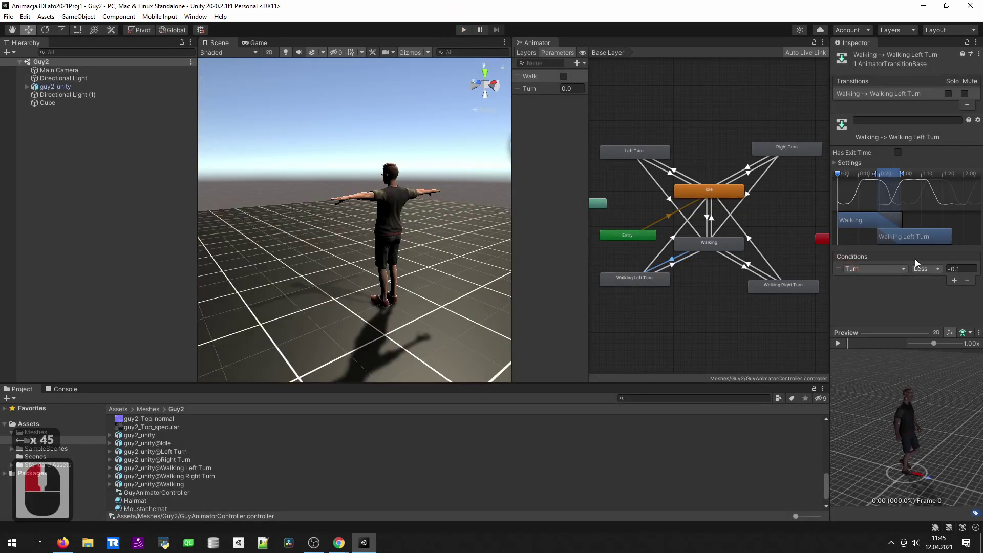
Shift the Walking Left Turn clip's start and shorten the blend duration in the transition timeline
{"action": "left_click", "coordinate": [851, 223]}
{"action": "left_click", "coordinate": [855, 224]}
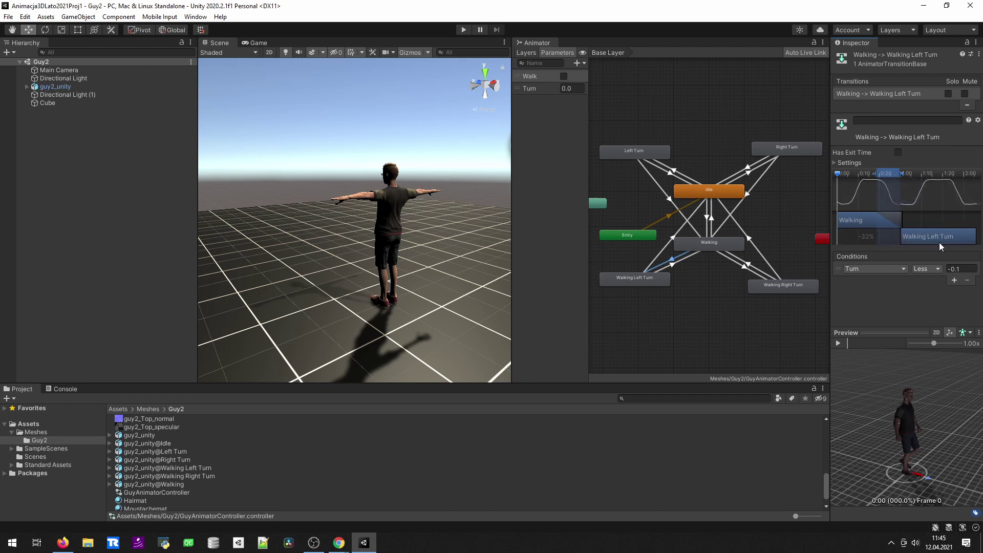
{"action": "left_click", "coordinate": [845, 192]}
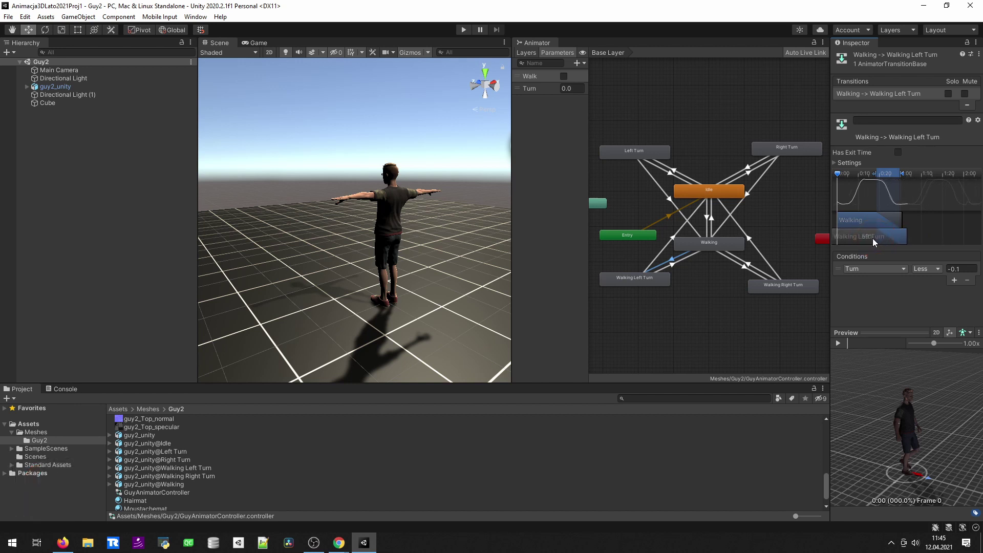
{"action": "left_click", "coordinate": [860, 180]}
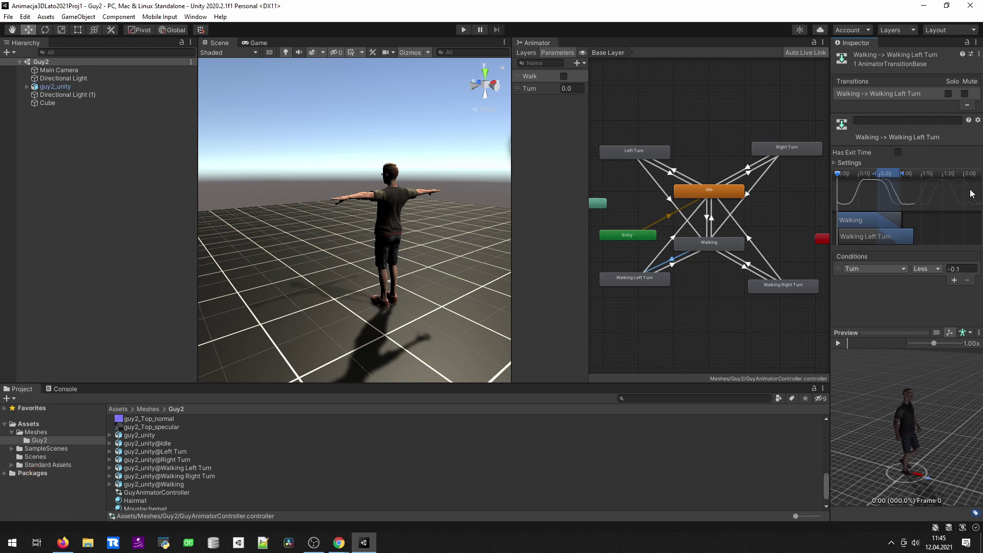
{"action": "left_click", "coordinate": [907, 237]}
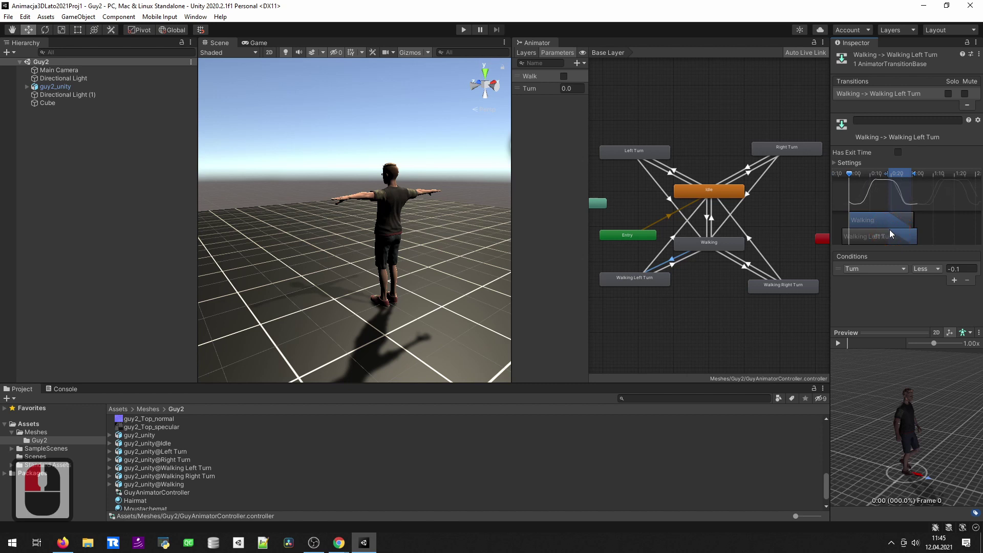
{"action": "left_click", "coordinate": [900, 235]}
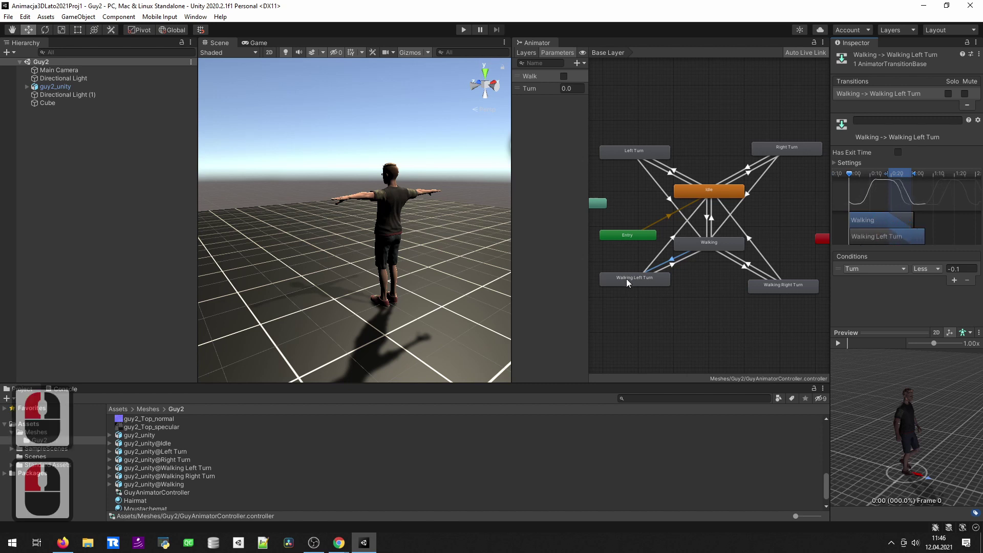
Set the Walking Left Turn state's playback speed to 1.15
{"action": "left_click", "coordinate": [631, 283]}
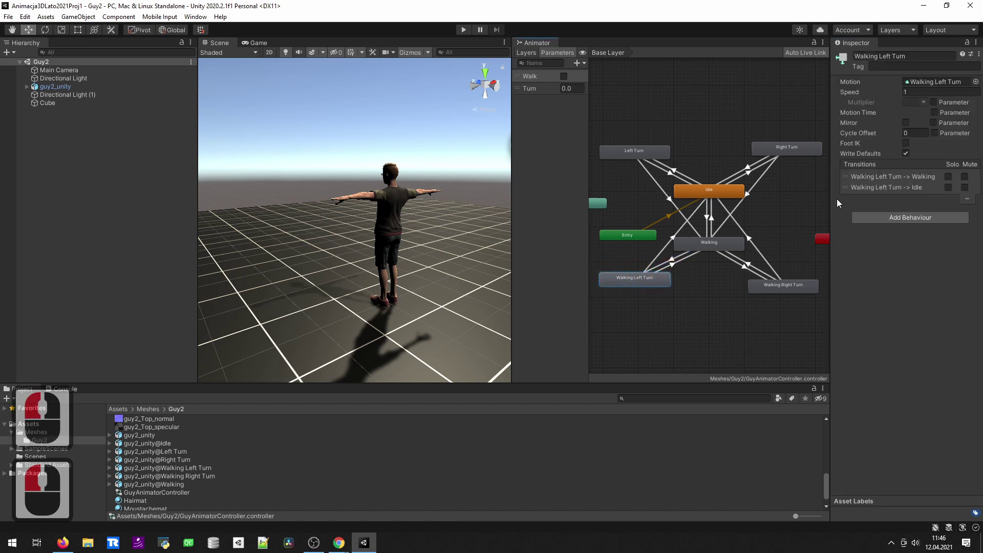
{"action": "left_click", "coordinate": [922, 100]}
{"action": "type", "text": "1.15"}
{"action": "key", "text": "Return"}
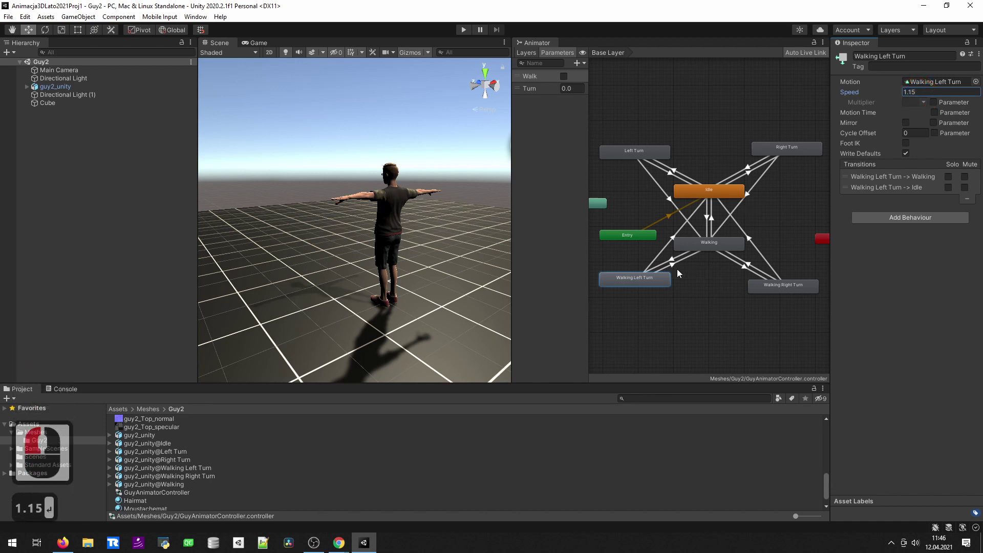
{"action": "key", "text": "Return"}
Reselect the Walking→Walking Left Turn transition and reposition its blend timing
{"action": "left_click", "coordinate": [676, 263]}
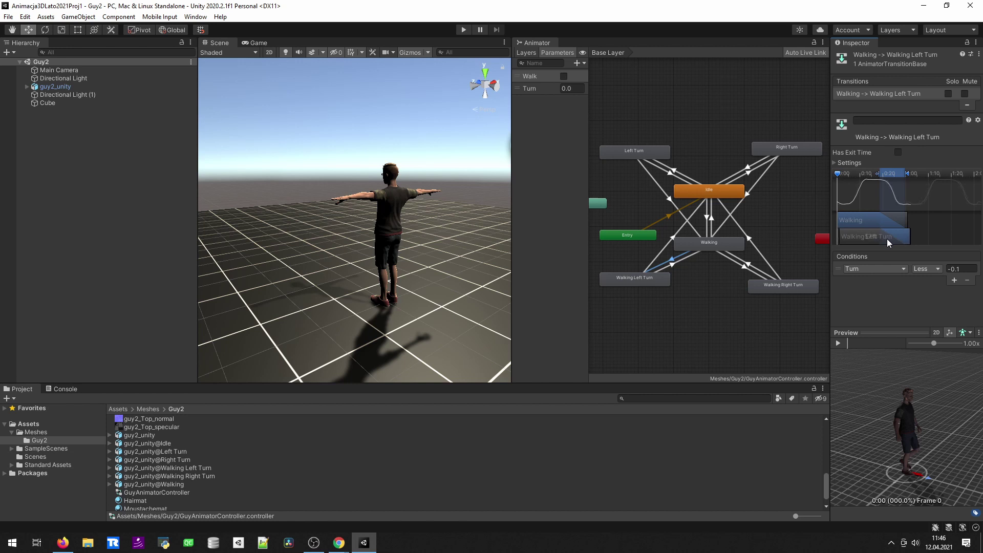
{"action": "left_click", "coordinate": [882, 241]}
{"action": "left_click", "coordinate": [897, 243]}
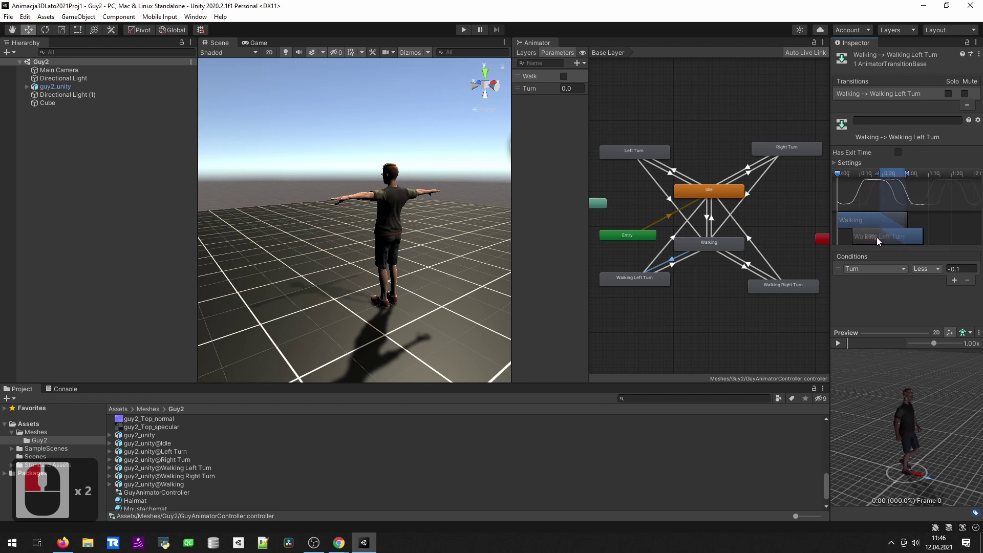
{"action": "left_click", "coordinate": [926, 239]}
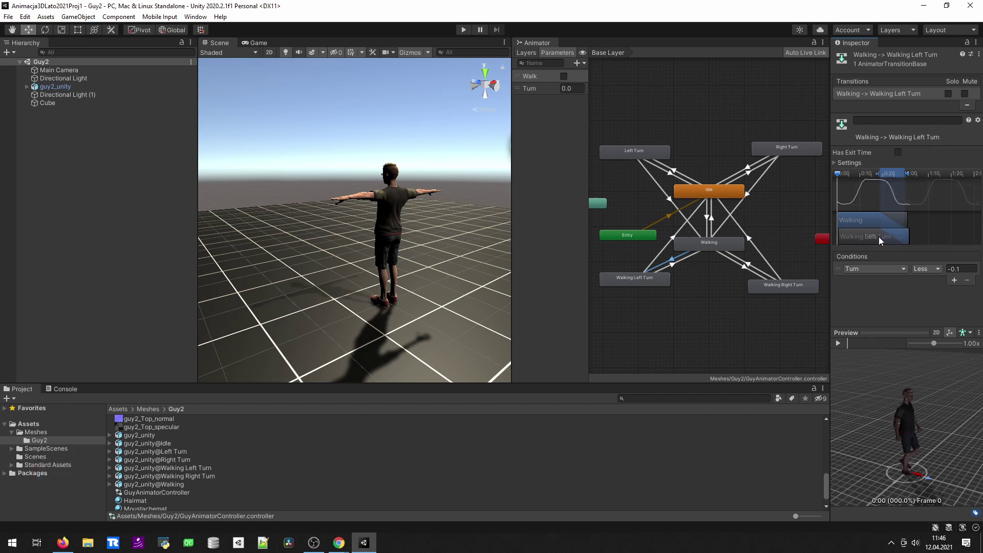
{"action": "left_click", "coordinate": [882, 240]}
{"action": "left_click", "coordinate": [677, 269]}
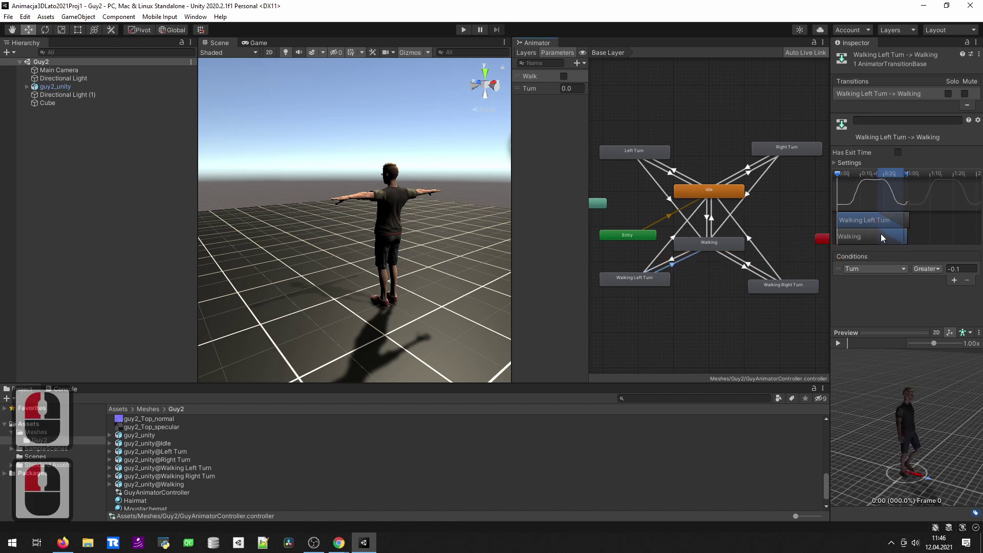
{"action": "left_click", "coordinate": [929, 239]}
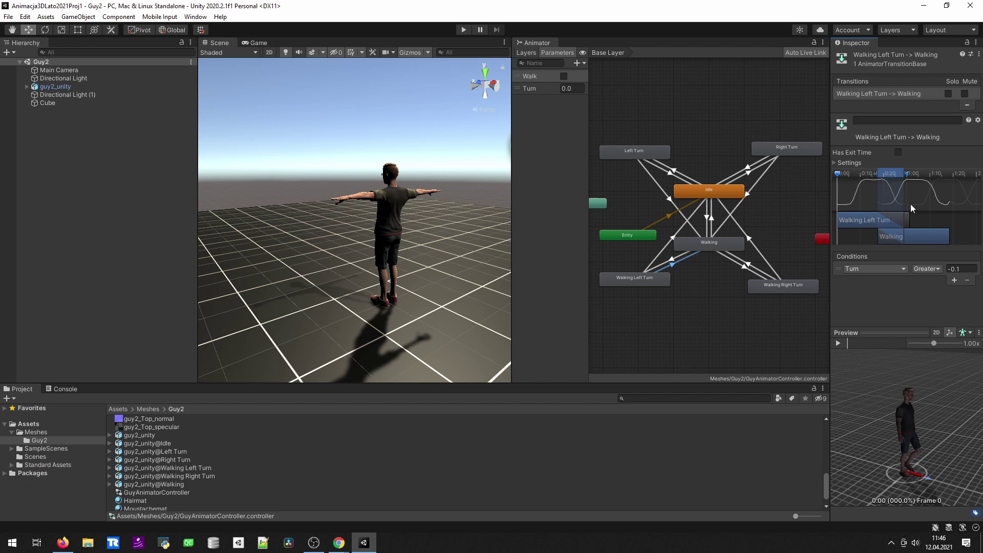
{"action": "left_click", "coordinate": [934, 237]}
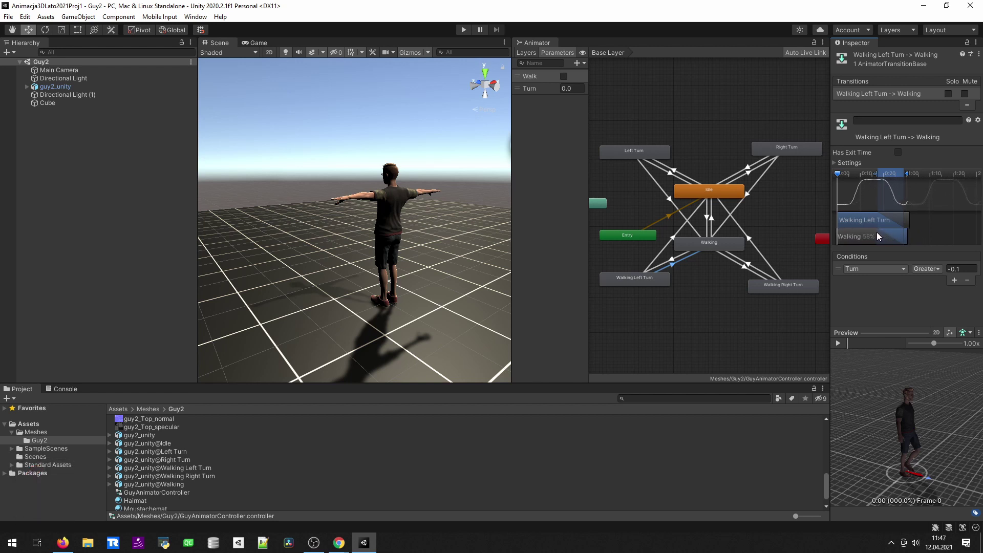
{"action": "left_click", "coordinate": [889, 179]}
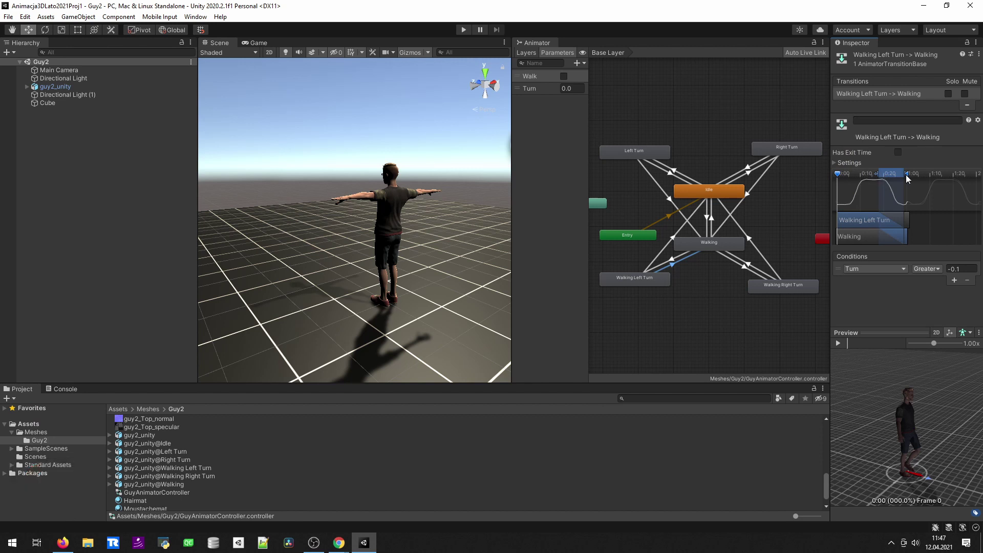
{"action": "left_click", "coordinate": [875, 181]}
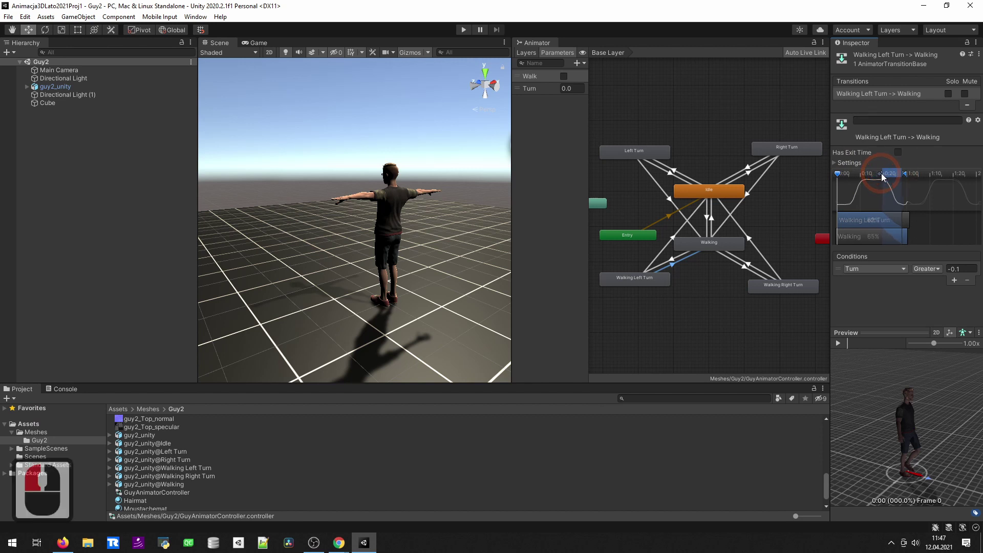
{"action": "double_click", "coordinate": [907, 178]}
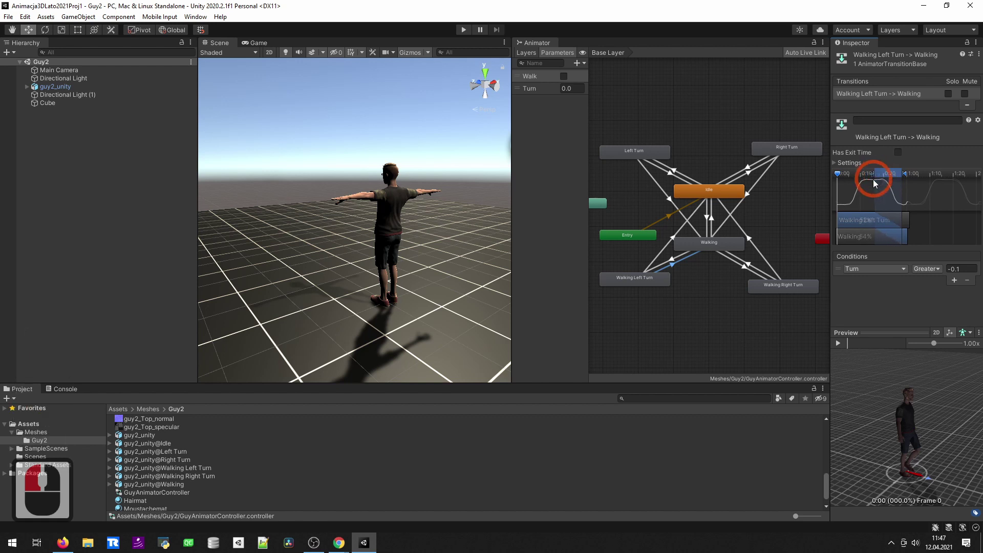
{"action": "left_click", "coordinate": [885, 192]}
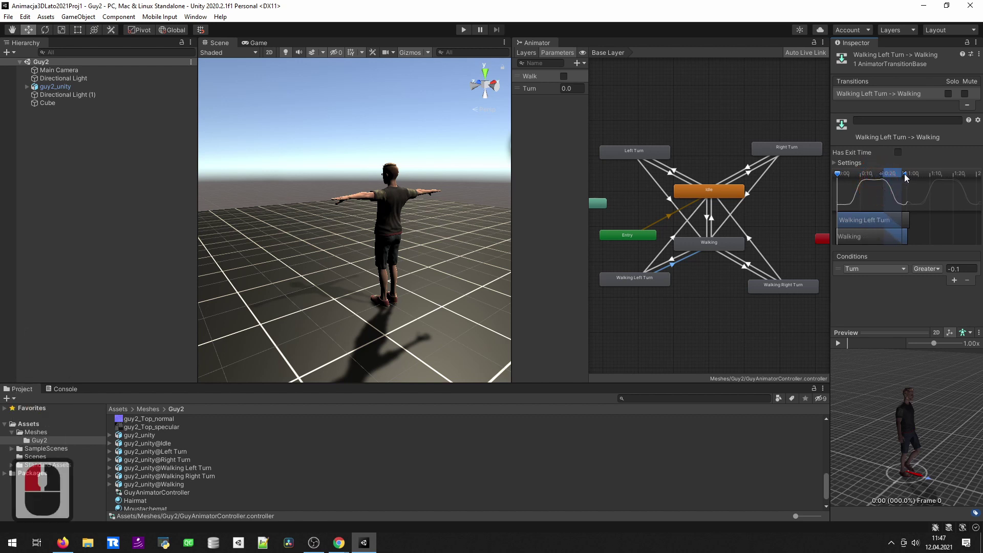
{"action": "left_click", "coordinate": [906, 179]}
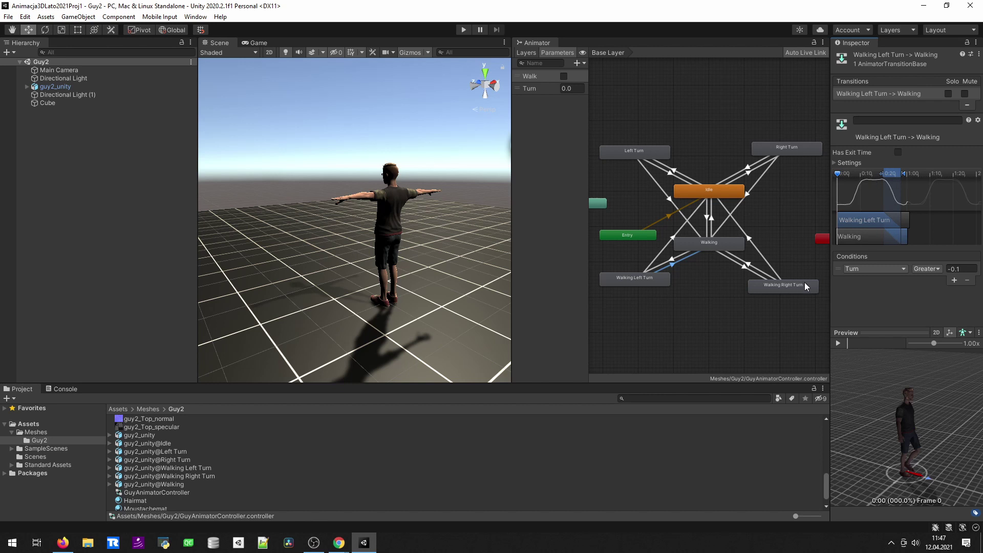
{"action": "left_click", "coordinate": [673, 264]}
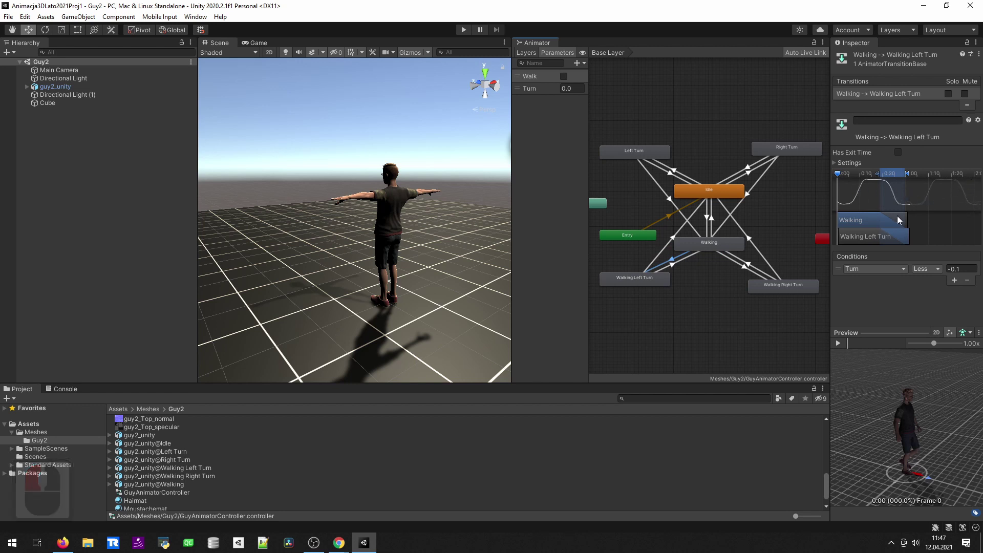
{"action": "left_click", "coordinate": [905, 177]}
{"action": "left_click", "coordinate": [910, 178]}
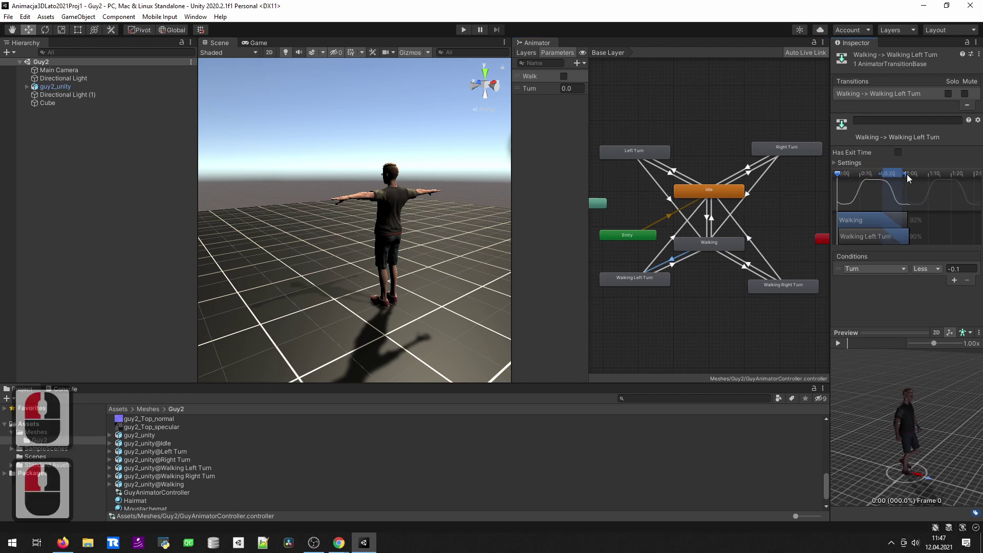
{"action": "left_click", "coordinate": [909, 178]}
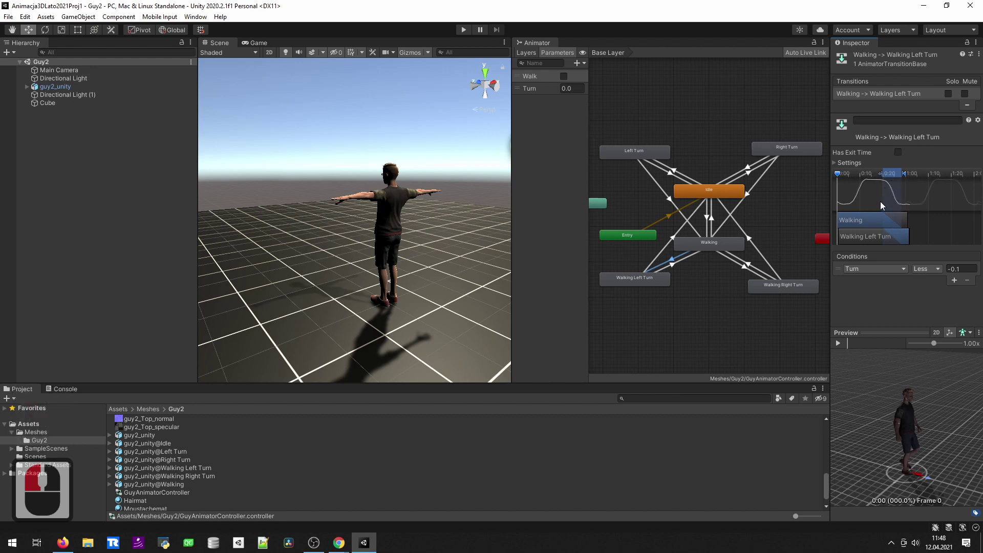
{"action": "left_click", "coordinate": [440, 256]}
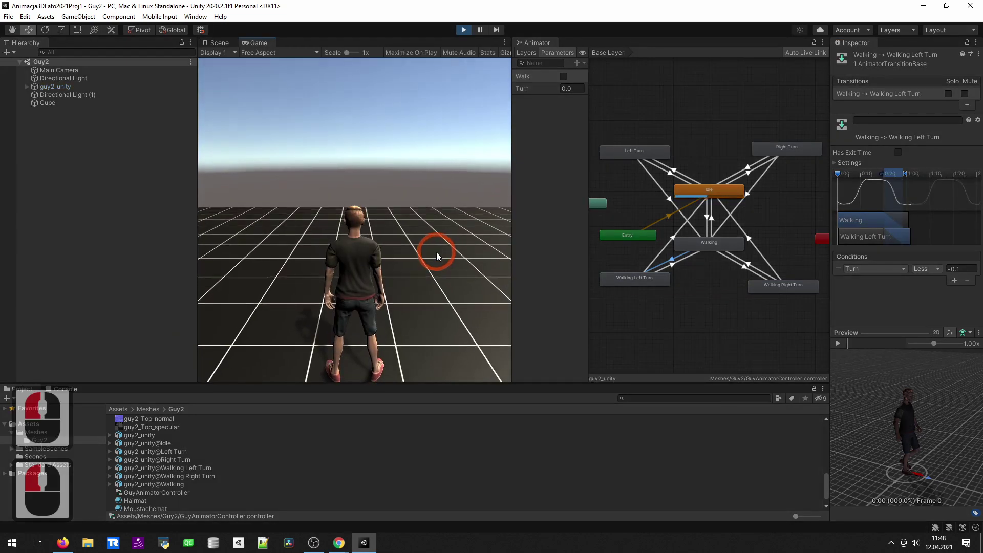
{"action": "key", "text": "Up"}
{"action": "key", "text": "Left"}
{"action": "key", "text": "Left"}
{"action": "key", "text": "Left"}
{"action": "key", "text": "Left"}
{"action": "key", "text": "Left"}
{"action": "key", "text": "Left"}
{"action": "key", "text": "Left"}
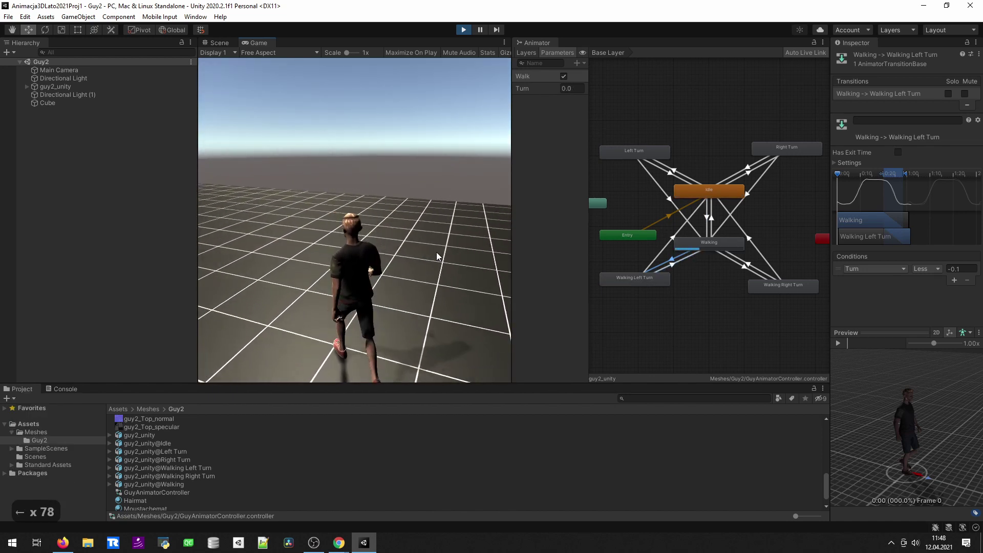
{"action": "key", "text": "Left"}
{"action": "key", "text": "Left"}
{"action": "key", "text": "Left"}
{"action": "key", "text": "Left"}
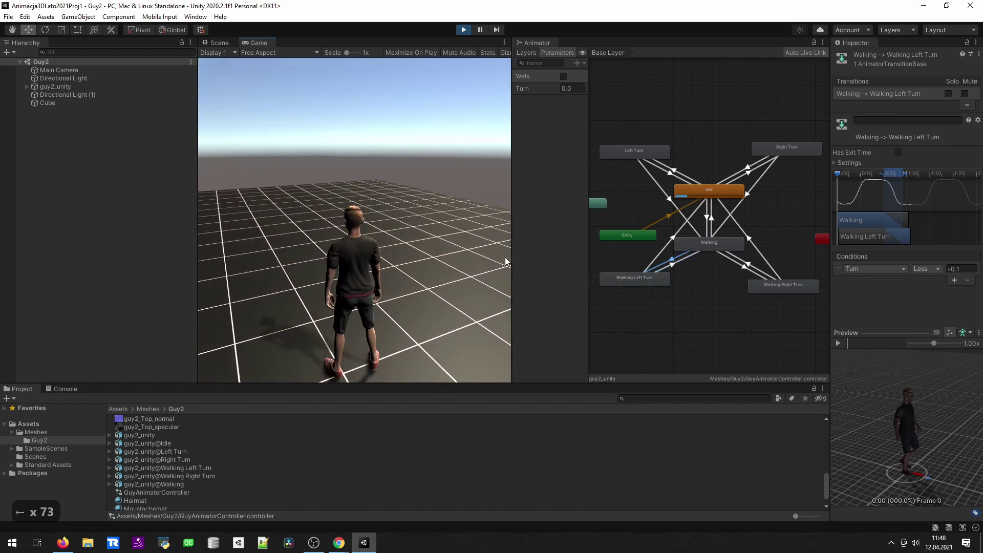
{"action": "left_click", "coordinate": [664, 241]}
{"action": "left_click", "coordinate": [798, 252]}
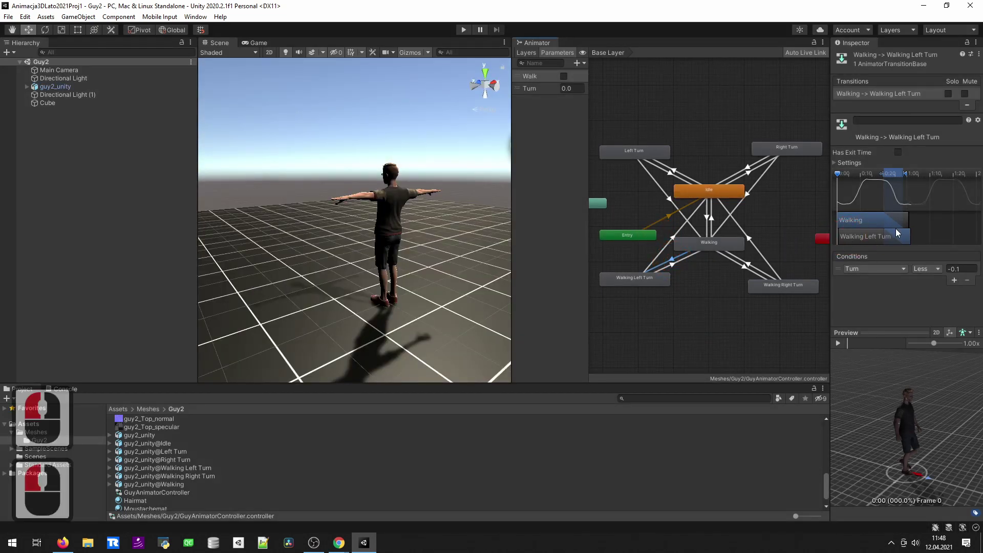
Scrub the transition preview, run the scene for a quick test and stop it
{"action": "left_click", "coordinate": [877, 181]}
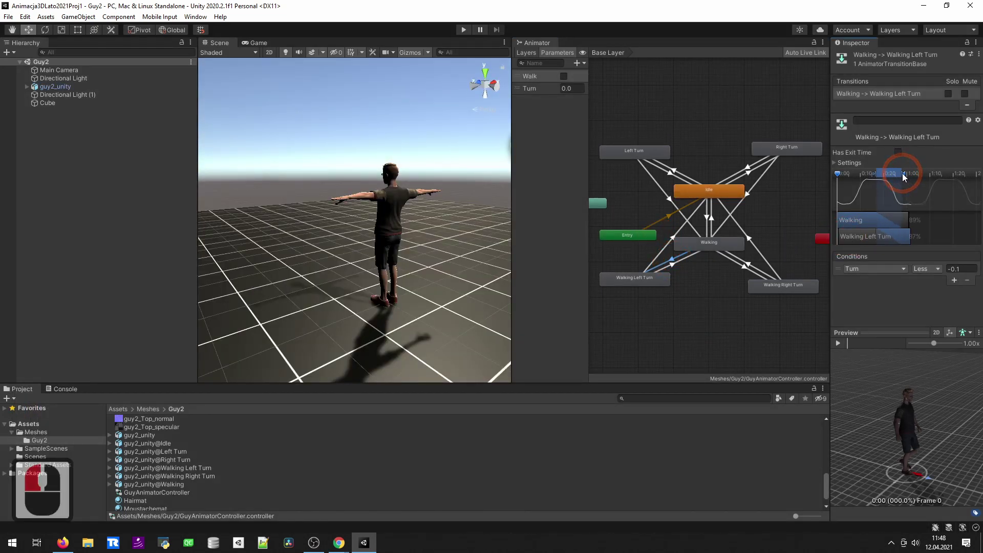
{"action": "left_click", "coordinate": [906, 175]}
{"action": "key", "text": "Right"}
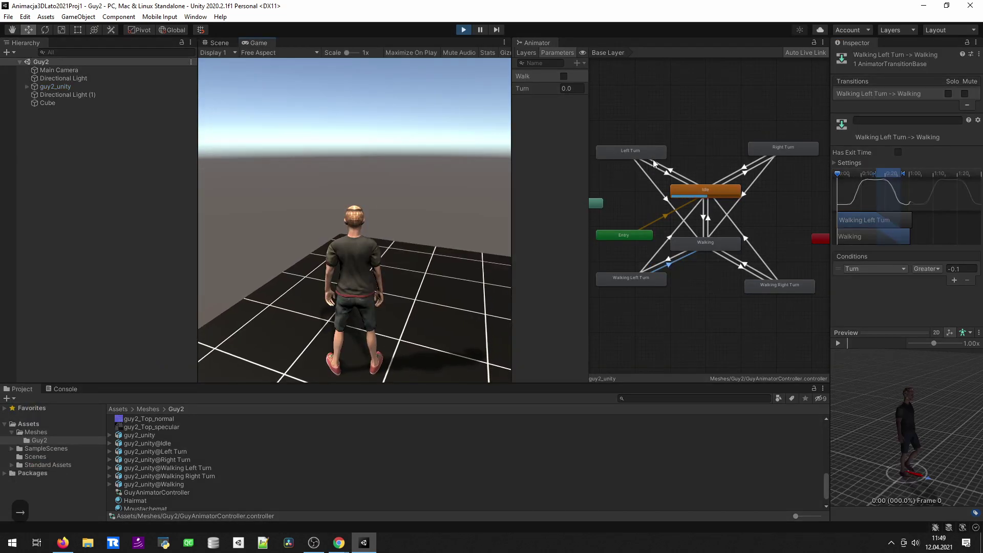
{"action": "left_click", "coordinate": [722, 161]}
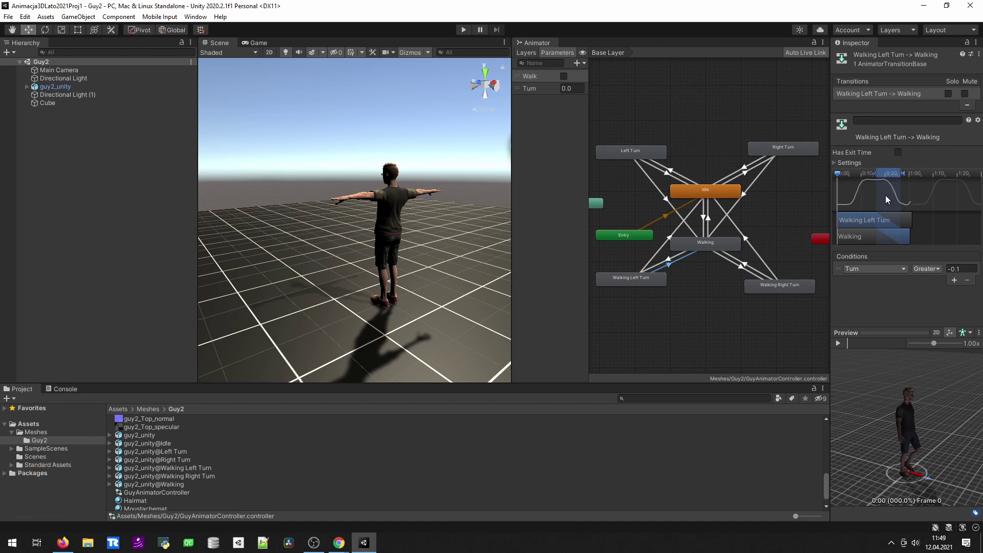
Zoom into the Walking Left Turn→Walking timeline, compare with the opposite transition, and zoom back out
{"action": "middle_click", "coordinate": [908, 204]}
{"action": "middle_click", "coordinate": [907, 205]}
{"action": "middle_click", "coordinate": [905, 203]}
{"action": "middle_click", "coordinate": [905, 203]}
{"action": "middle_click", "coordinate": [905, 202]}
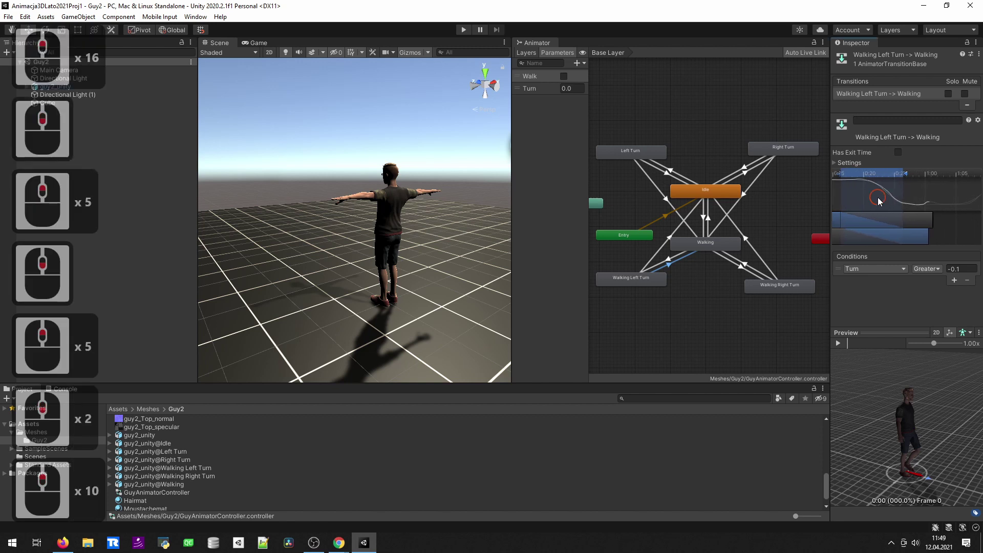
{"action": "left_click", "coordinate": [901, 205]}
{"action": "left_click", "coordinate": [911, 228]}
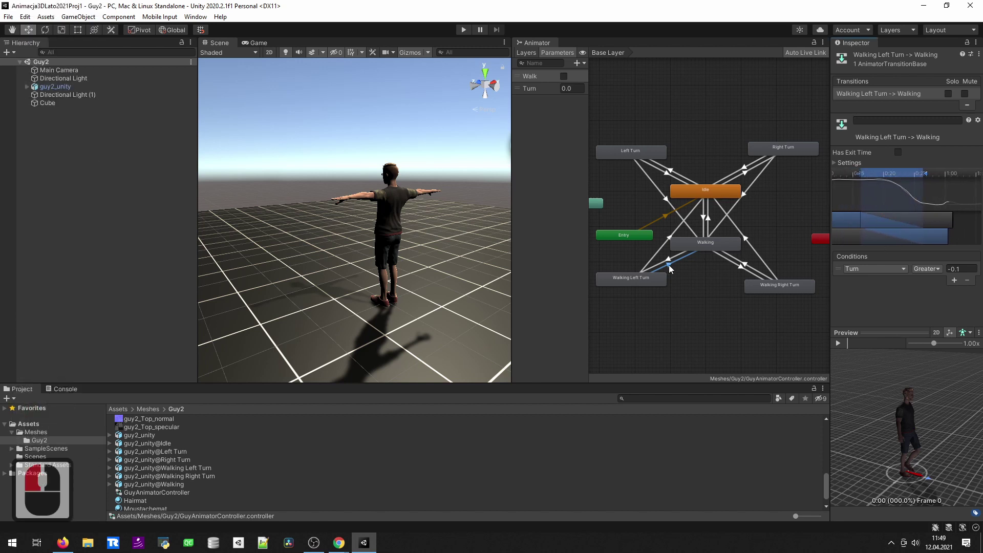
{"action": "left_click", "coordinate": [672, 263]}
{"action": "middle_click", "coordinate": [895, 207]}
{"action": "key", "text": "Left"}
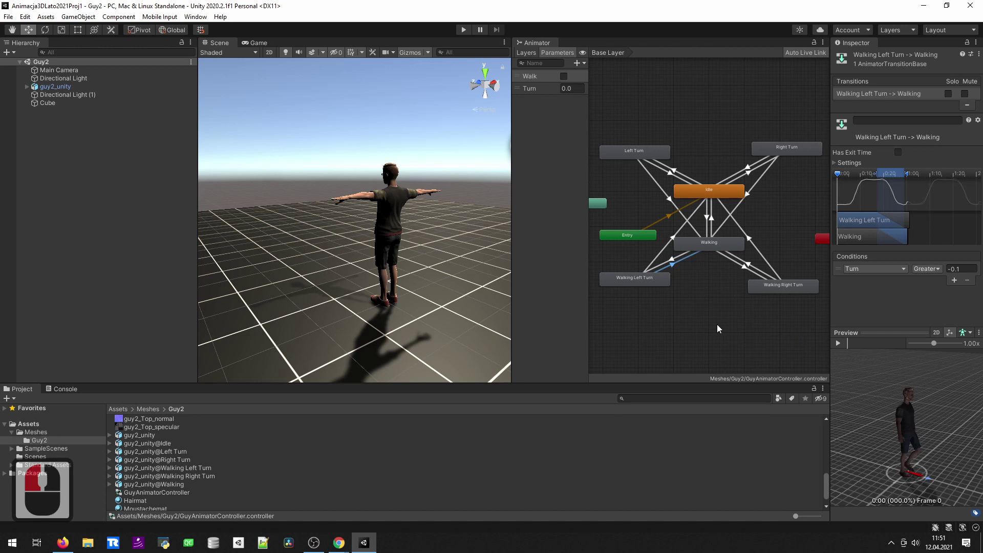
Enlarge the Animator window, then in Mixamo choose Assets/Meshes/Guy2/guy2_unity.fbx as the character to upload
{"action": "middle_click", "coordinate": [729, 307]}
{"action": "double_click", "coordinate": [718, 328]}
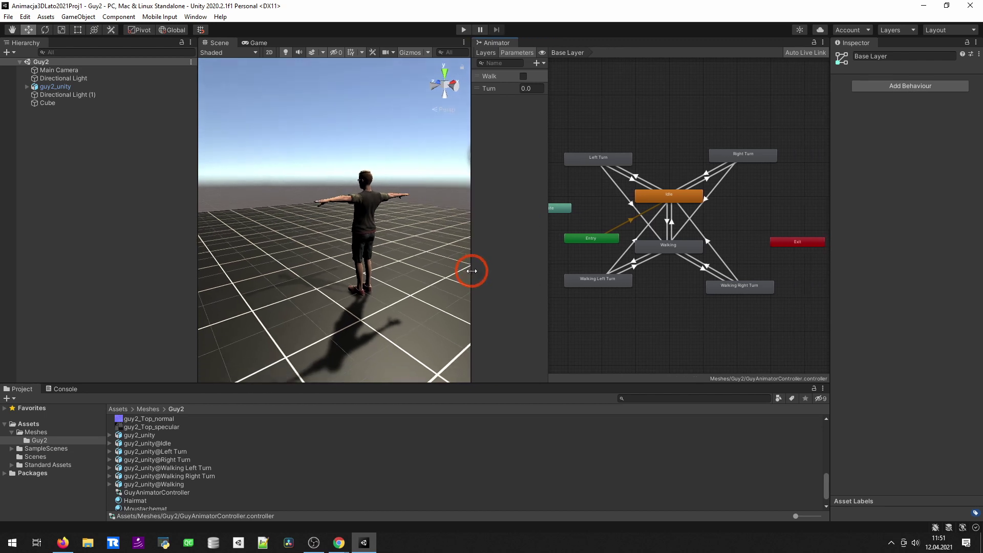
{"action": "left_click", "coordinate": [667, 199]}
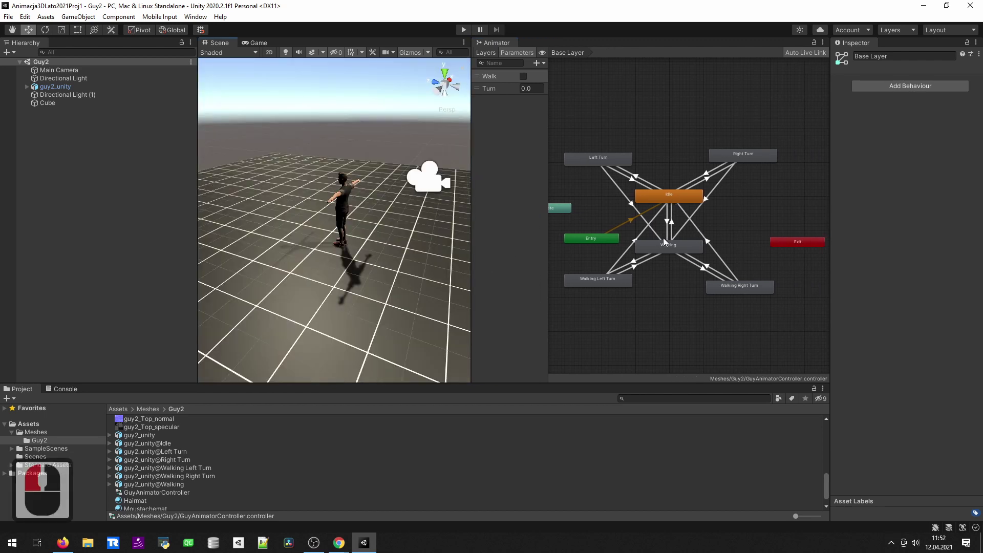
{"action": "left_click", "coordinate": [667, 220]}
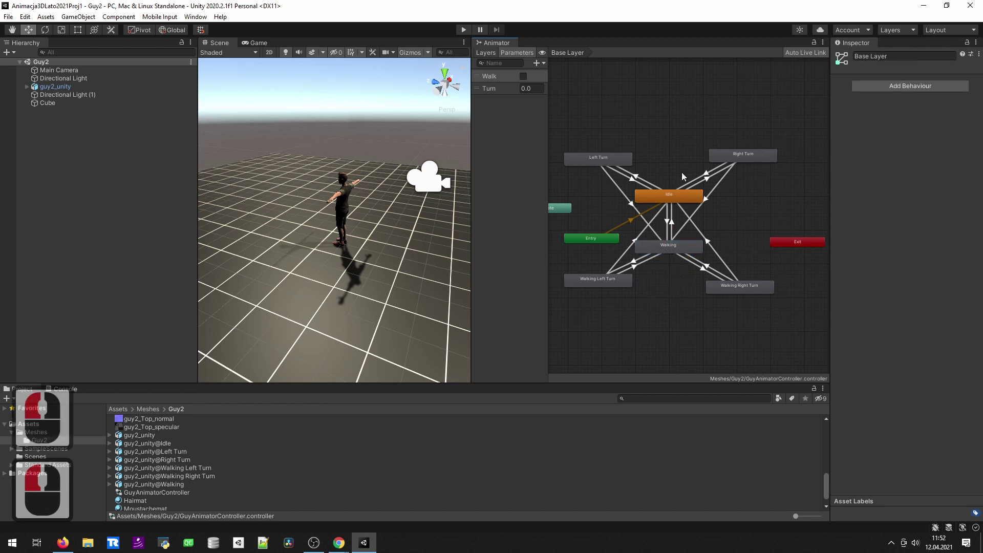
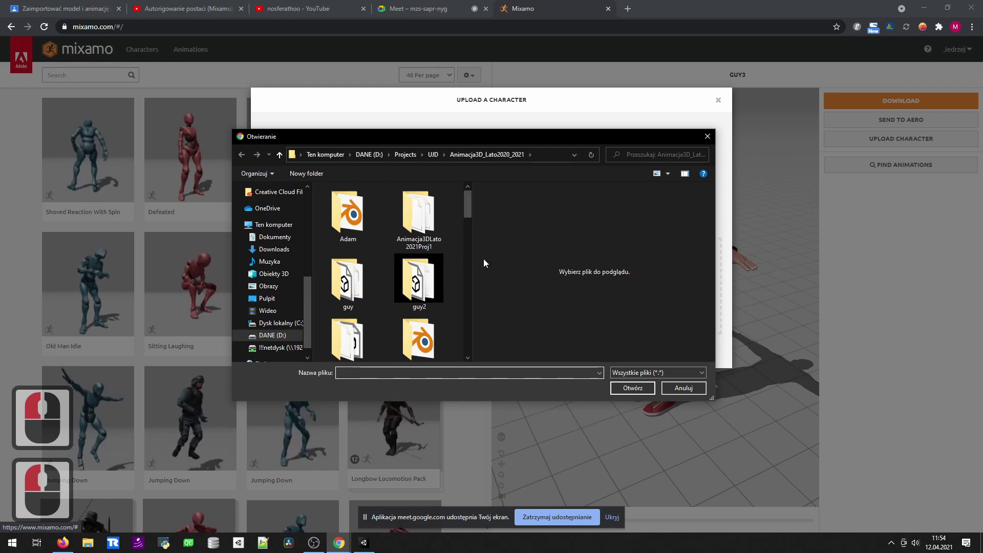
{"action": "left_click", "coordinate": [385, 336]}
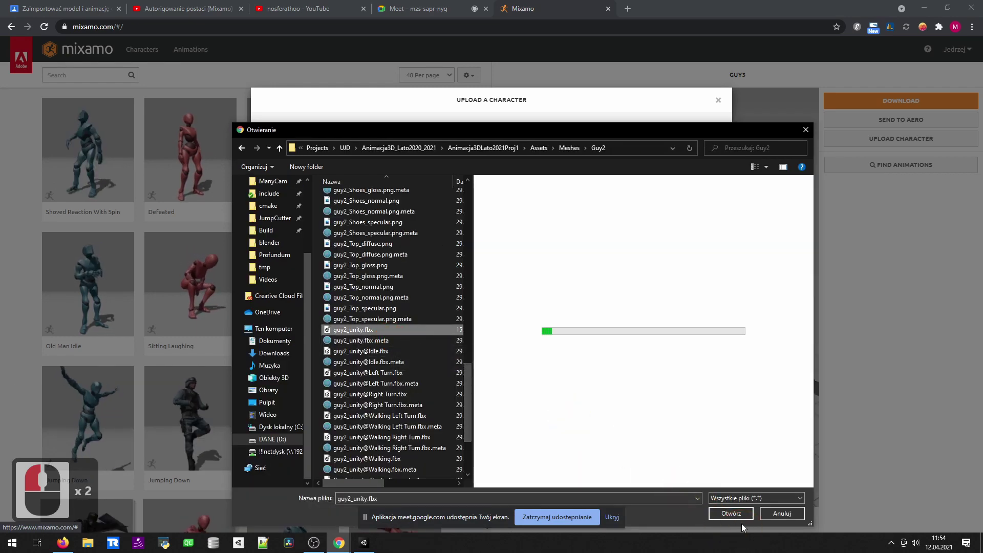
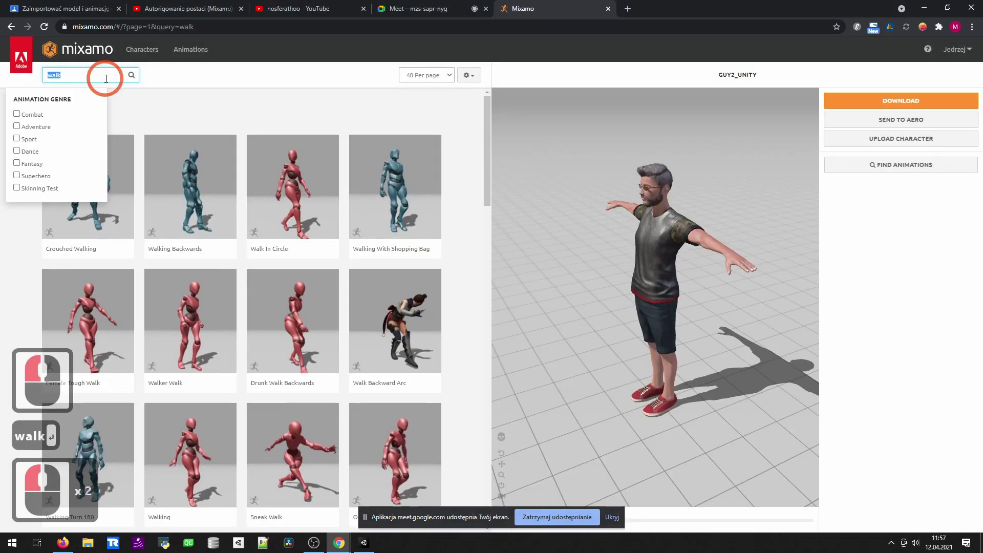
Search Mixamo for 'run', download the Running animation for guy2_unity, and return to Unity
{"action": "type", "text": "un"}
{"action": "key", "text": "Return"}
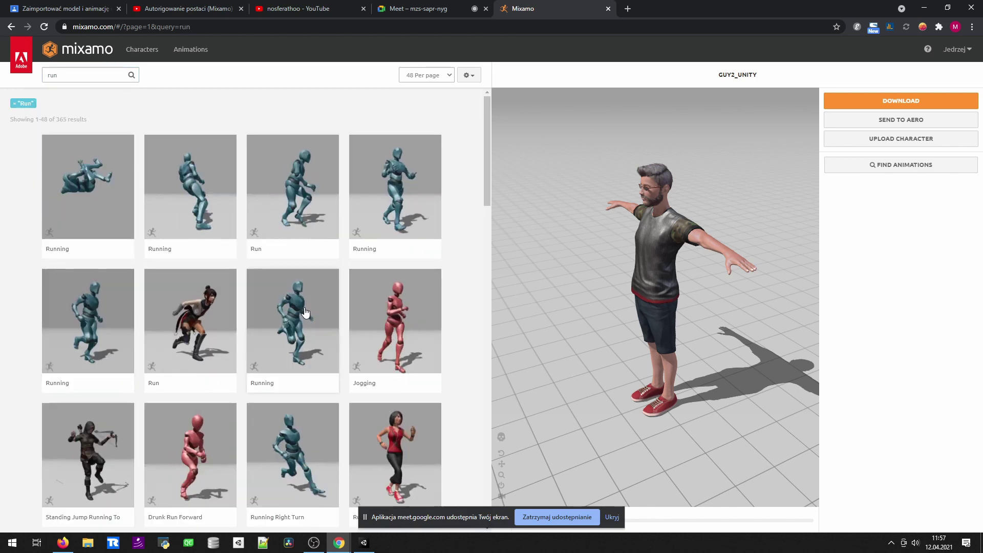
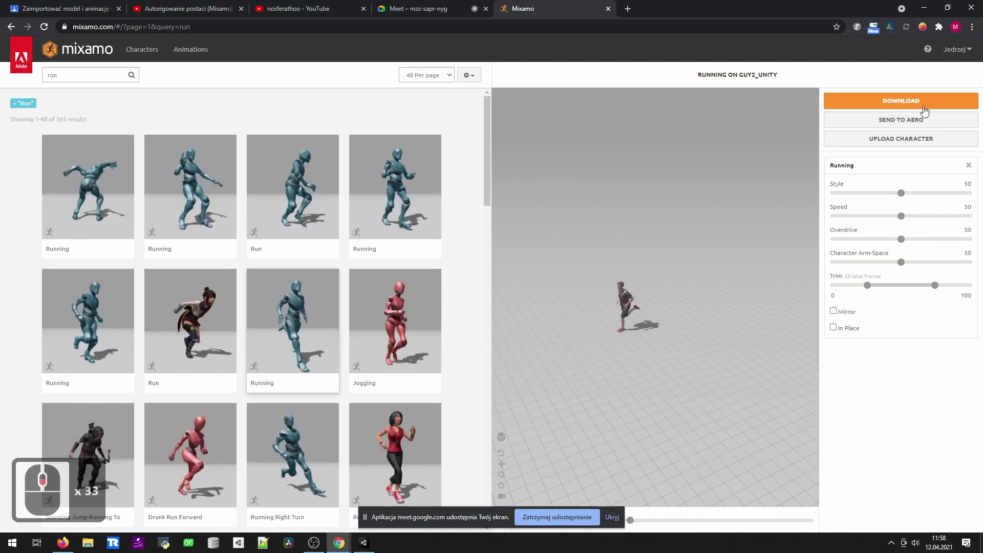
{"action": "left_click", "coordinate": [927, 102]}
{"action": "left_click", "coordinate": [534, 150]}
{"action": "left_click", "coordinate": [517, 162]}
{"action": "left_click", "coordinate": [429, 150]}
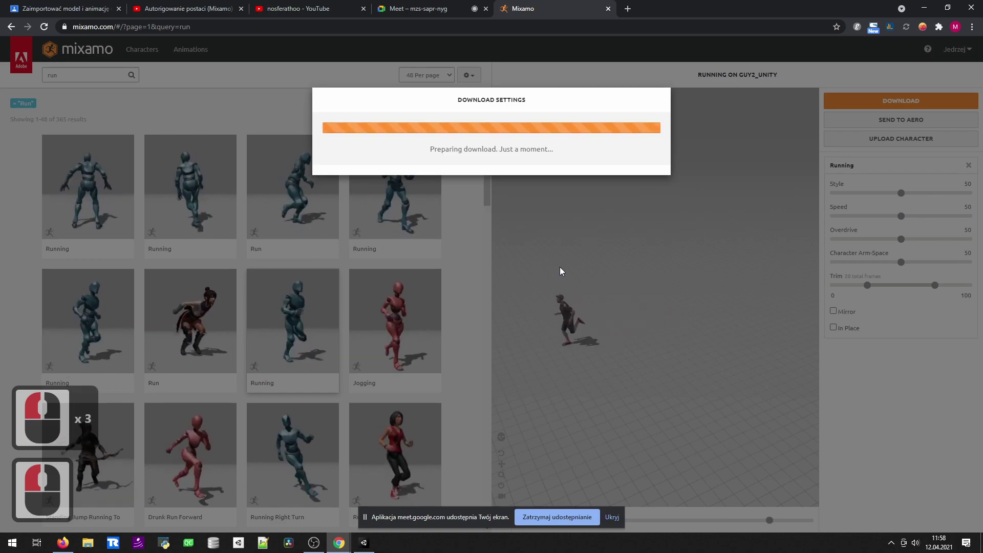
{"action": "left_click", "coordinate": [694, 21]}
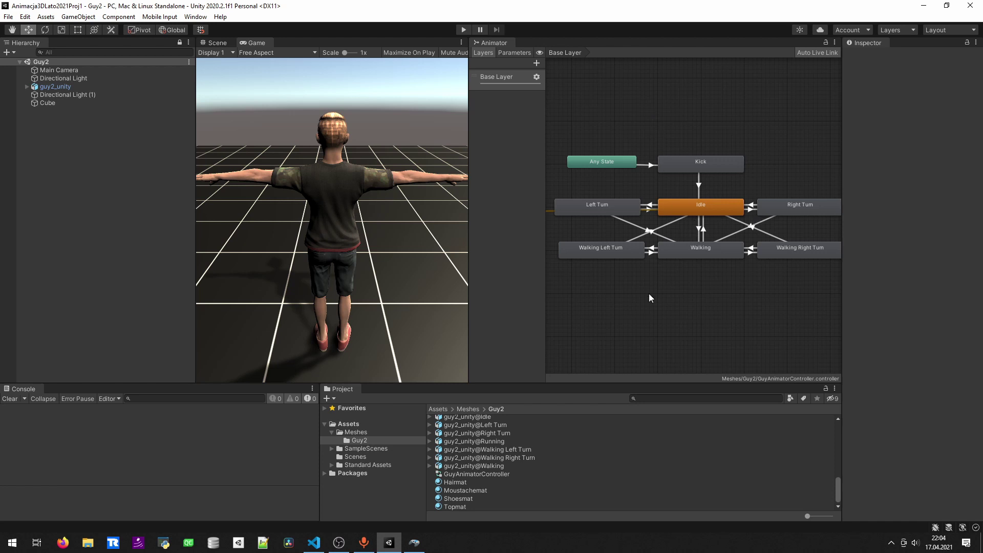
Show the Animator's Turn, WalkSpeed and Kick parameters and reposition the state graph in view
{"action": "left_click", "coordinate": [595, 191]}
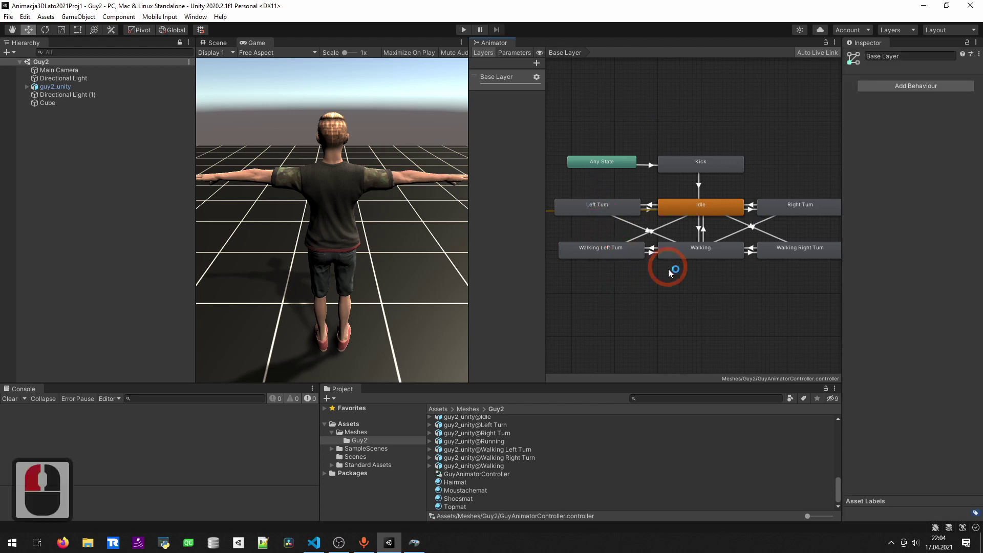
{"action": "left_click", "coordinate": [597, 111]}
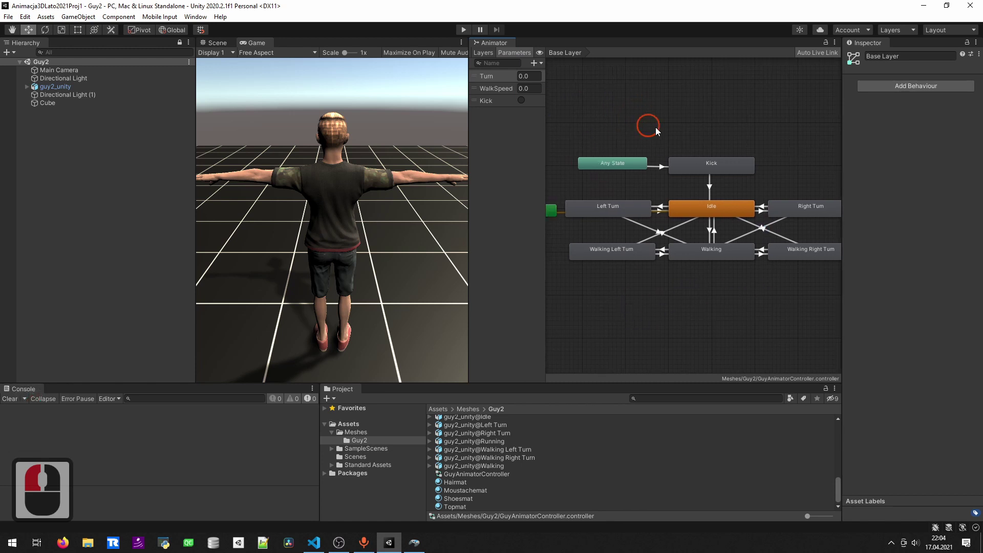
{"action": "middle_click", "coordinate": [680, 131]}
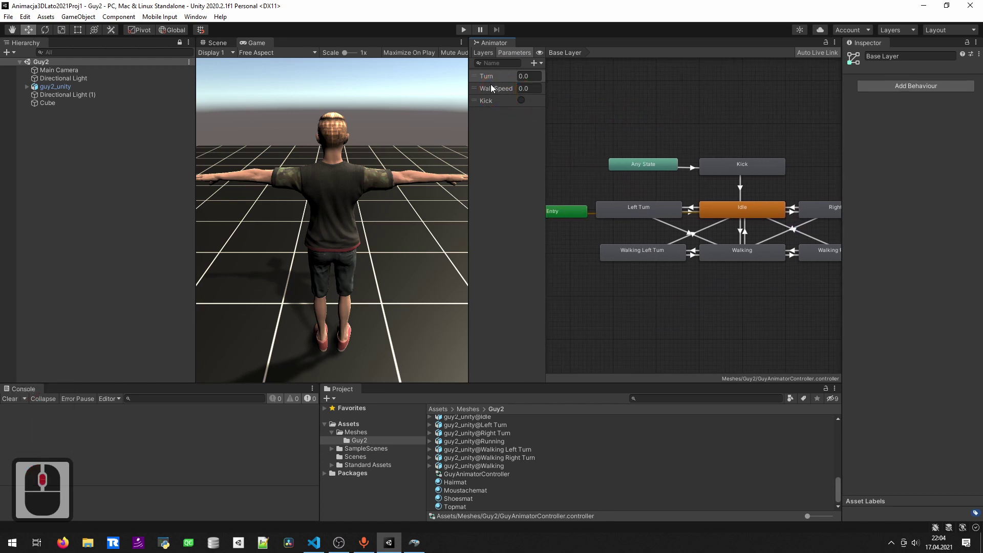
{"action": "left_click", "coordinate": [497, 97]}
{"action": "left_click", "coordinate": [541, 64]}
{"action": "left_click", "coordinate": [501, 131]}
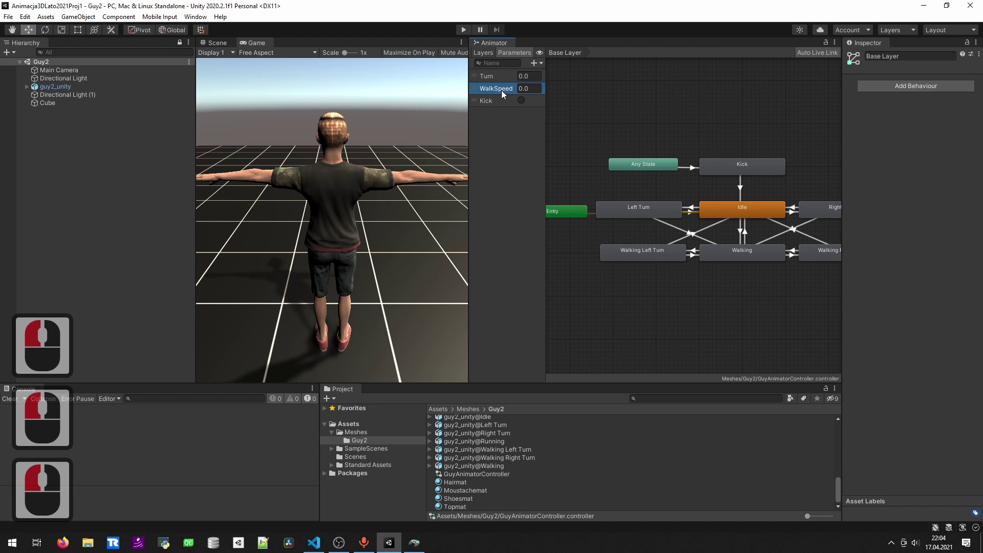
{"action": "middle_click", "coordinate": [703, 140]}
{"action": "middle_click", "coordinate": [688, 122]}
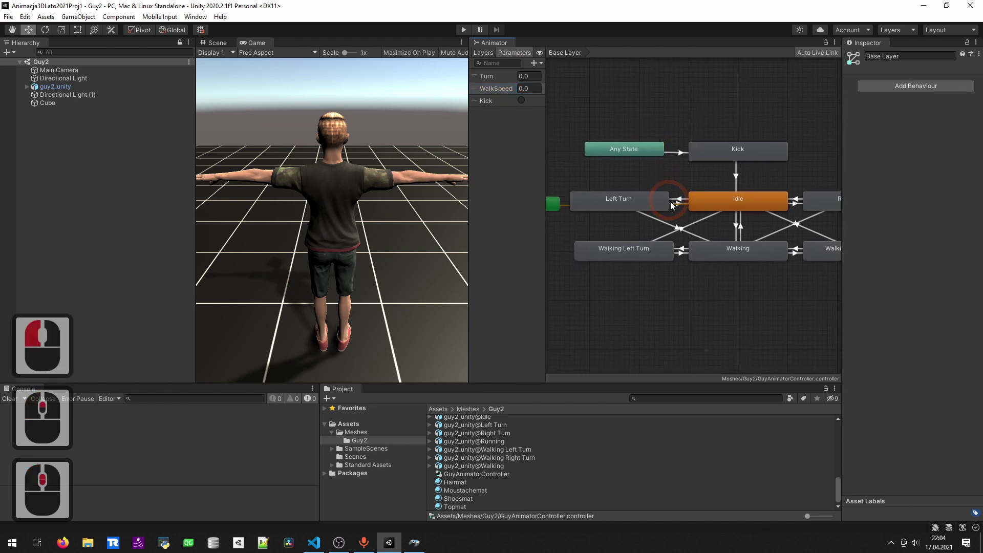
{"action": "left_click", "coordinate": [793, 241]}
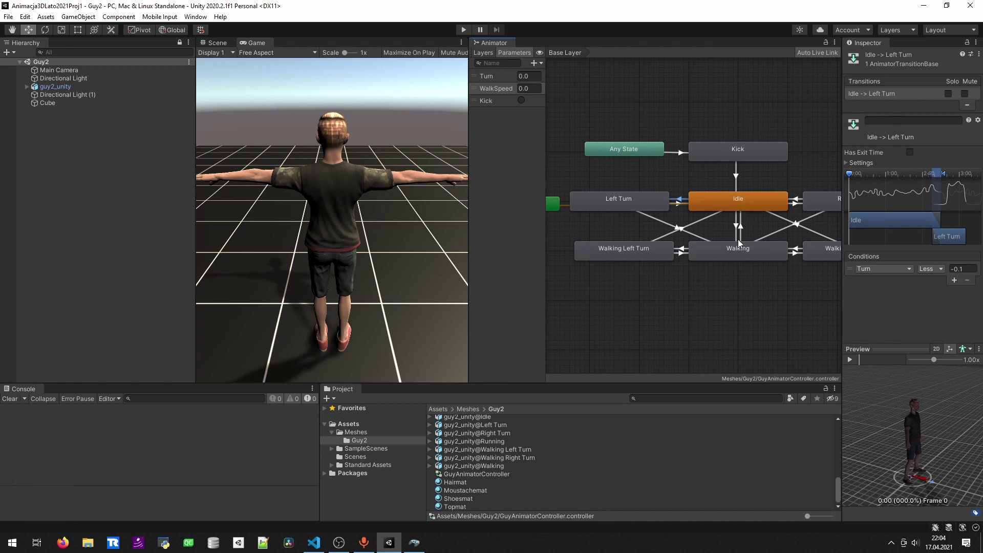
{"action": "left_click", "coordinate": [738, 236]}
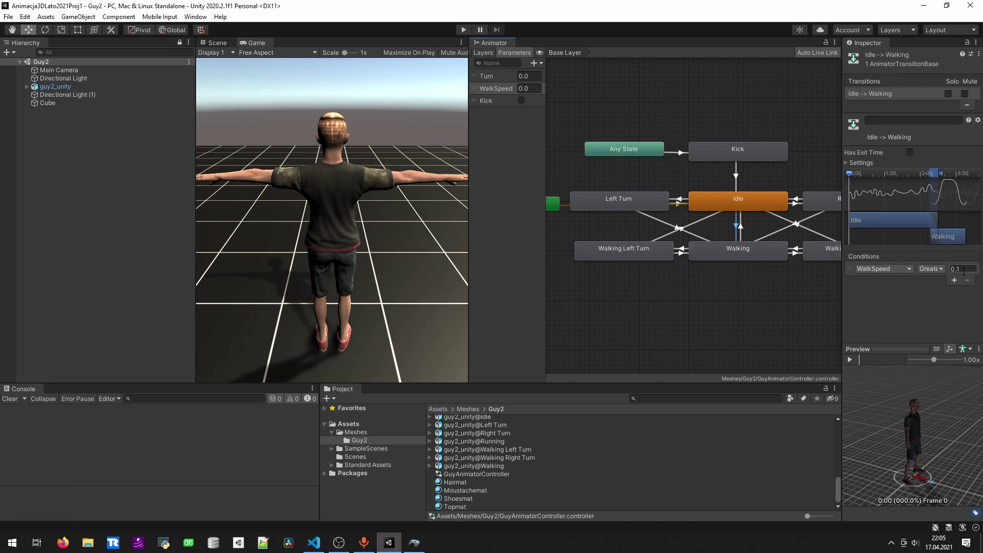
{"action": "left_click", "coordinate": [745, 231]}
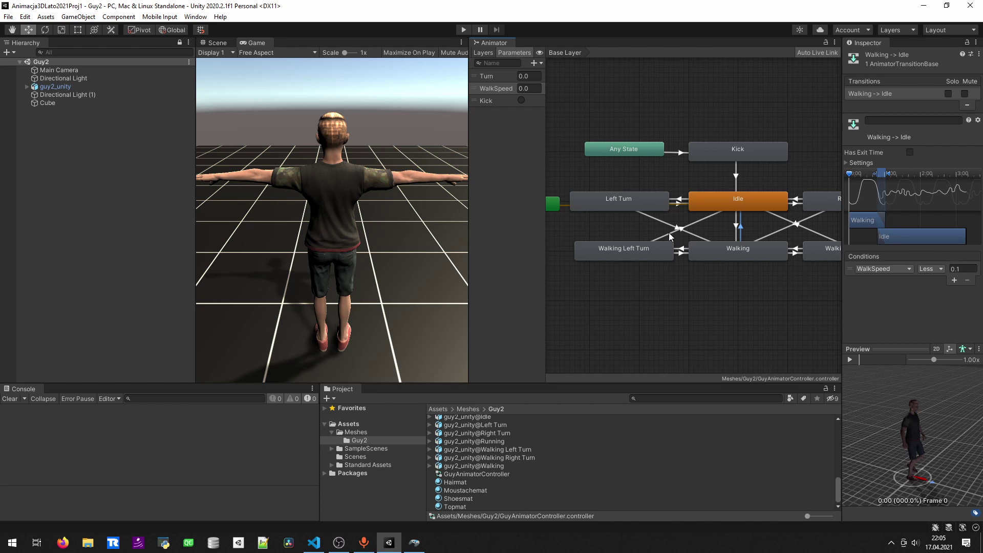
{"action": "left_click", "coordinate": [671, 237]}
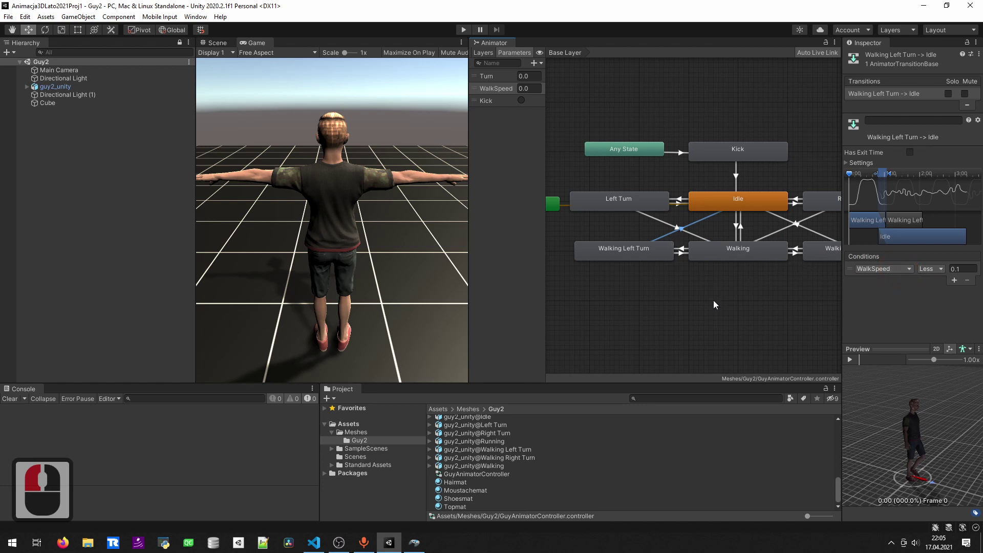
{"action": "middle_click", "coordinate": [619, 289]}
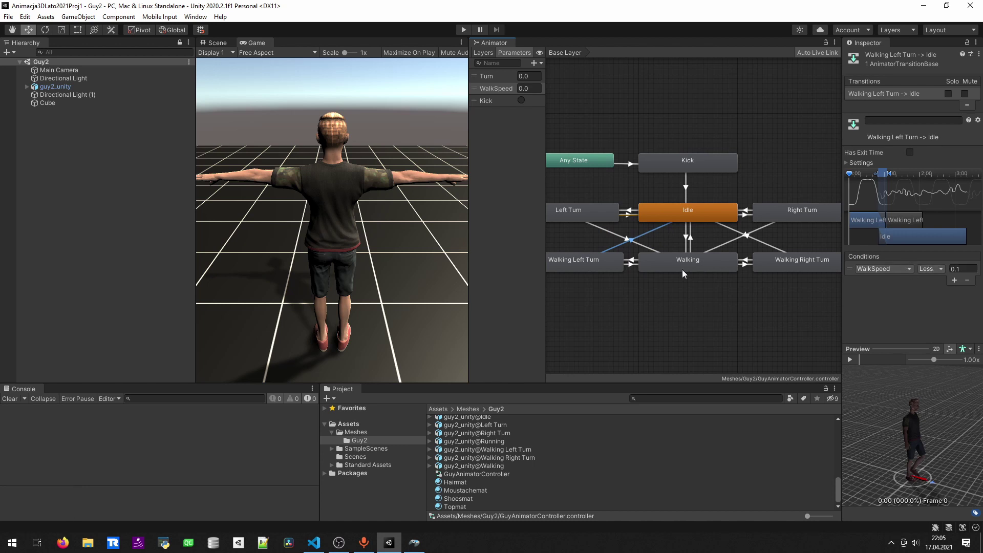
{"action": "double_click", "coordinate": [664, 308]}
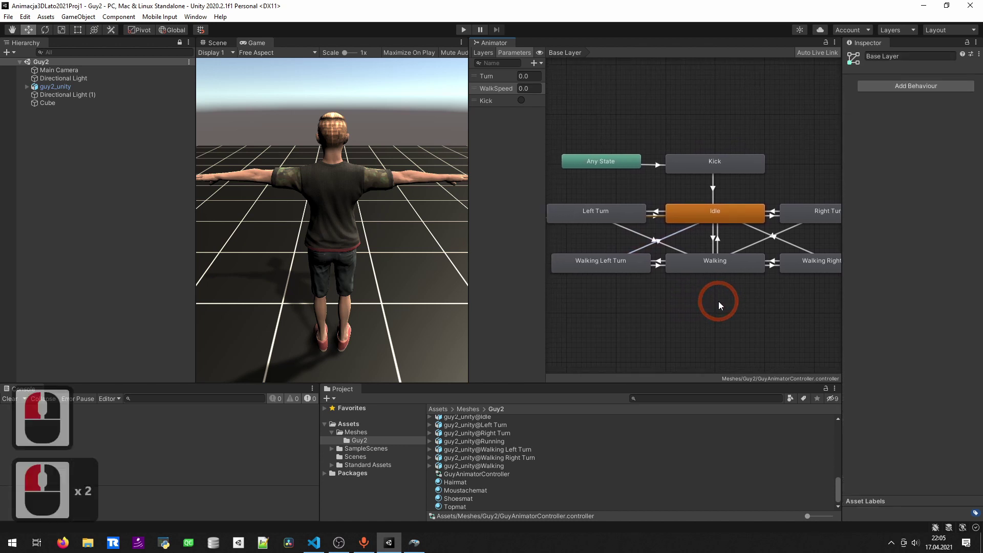
Enter Play mode and walk the character forward across the grid
{"action": "middle_click", "coordinate": [721, 306]}
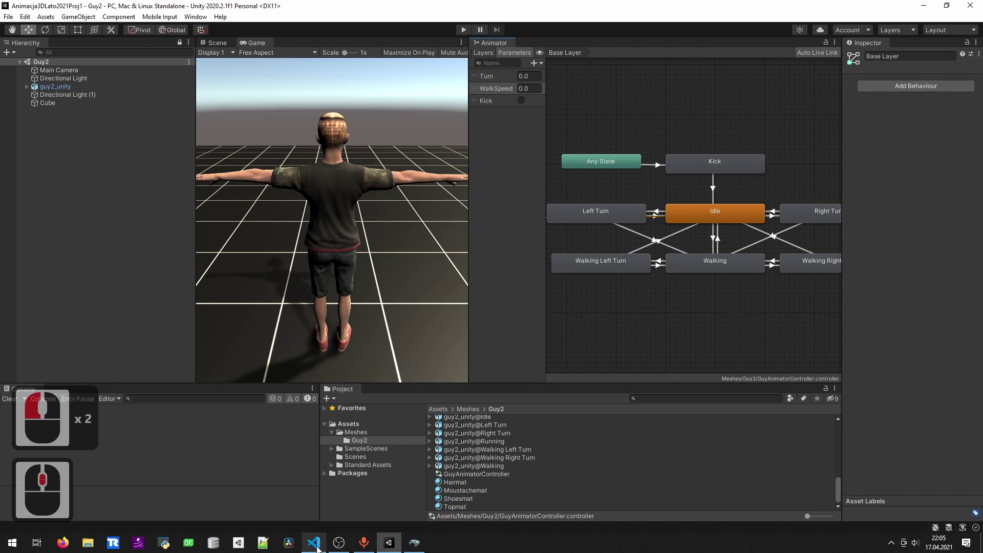
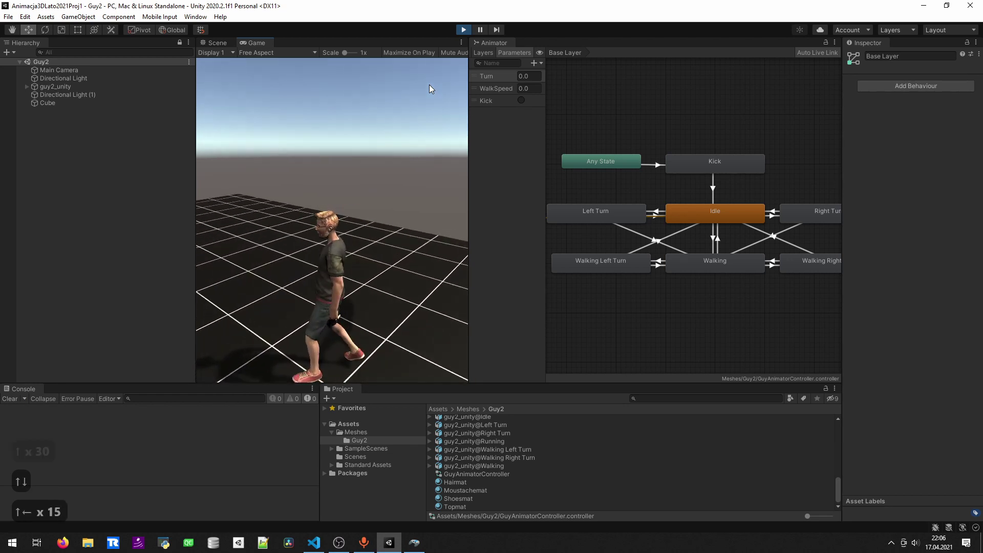
{"action": "key", "text": "Up"}
{"action": "key", "text": "Up"}
{"action": "key", "text": "Up"}
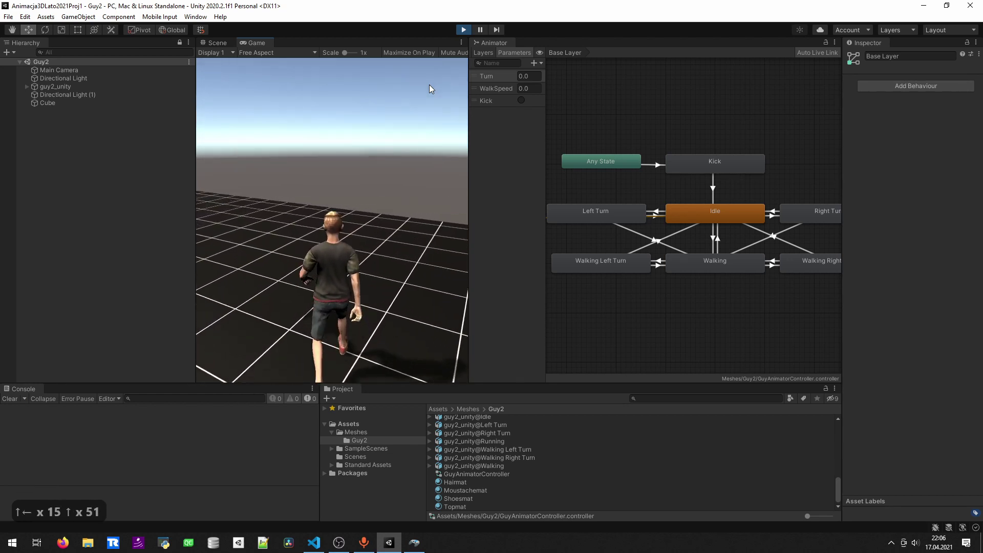
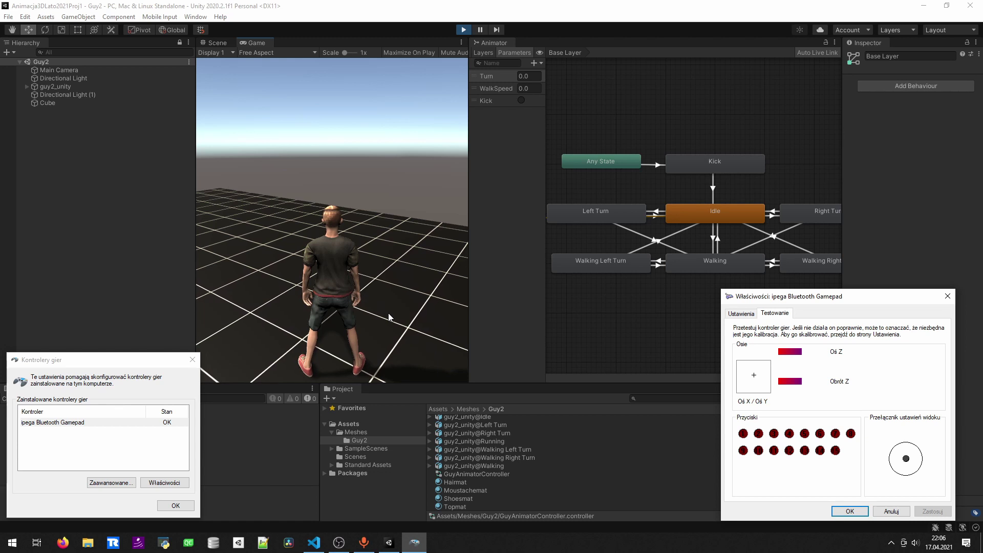
Check the Bluetooth gamepad's axes and buttons on the test page, then close the properties window
{"action": "left_click", "coordinate": [732, 272]}
{"action": "scroll", "scroll_direction": "down", "scroll_amount": 3}
{"action": "scroll", "scroll_direction": "up", "scroll_amount": 3}
{"action": "scroll", "scroll_direction": "up", "scroll_amount": 3}
{"action": "scroll", "scroll_direction": "down", "scroll_amount": 3}
{"action": "left_click", "coordinate": [712, 322]}
Set the guy2_unity@Running clip to Loop Time with root rotation and Y position baked into pose, and apply
{"action": "left_click", "coordinate": [512, 434]}
{"action": "left_click", "coordinate": [495, 453]}
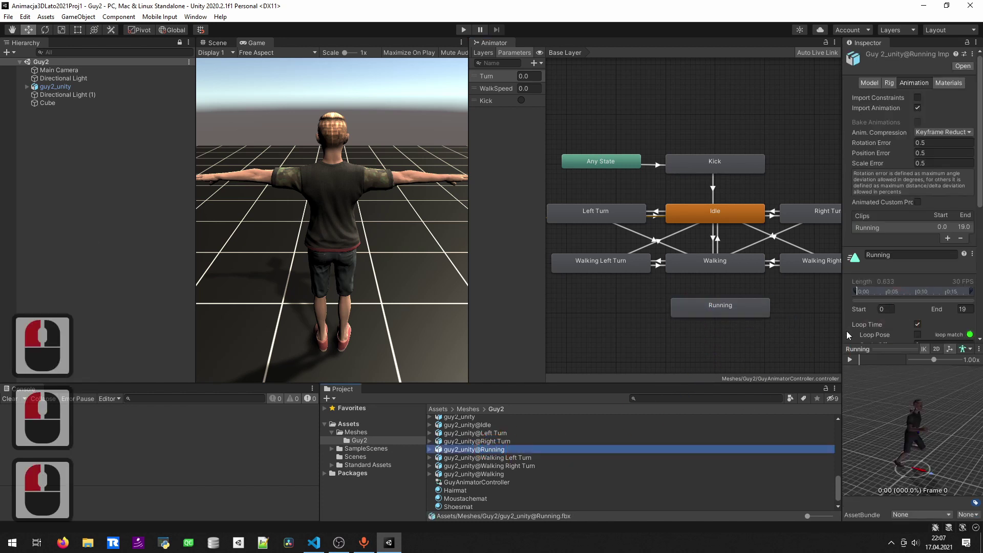
{"action": "scroll", "scroll_direction": "down", "scroll_amount": 3}
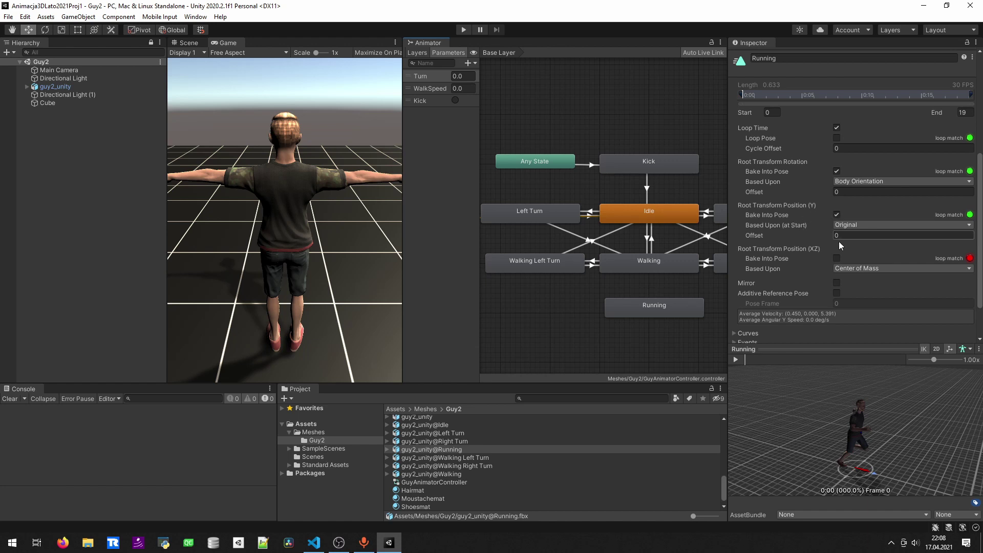
{"action": "scroll", "scroll_direction": "down", "scroll_amount": 3}
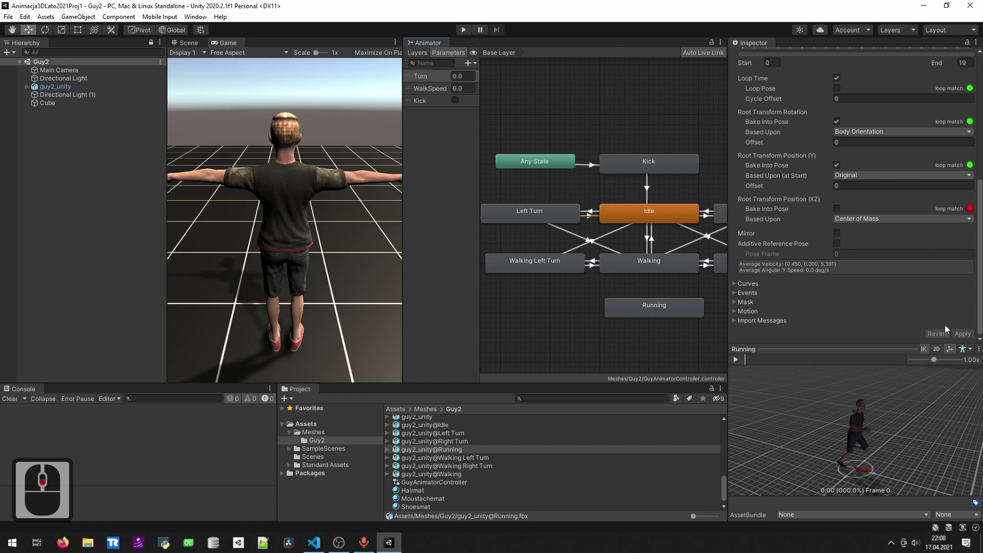
{"action": "left_click", "coordinate": [802, 308]}
Return to the Animator graph and select the Running state to review its settings
{"action": "left_click", "coordinate": [705, 311]}
{"action": "middle_click", "coordinate": [527, 298]}
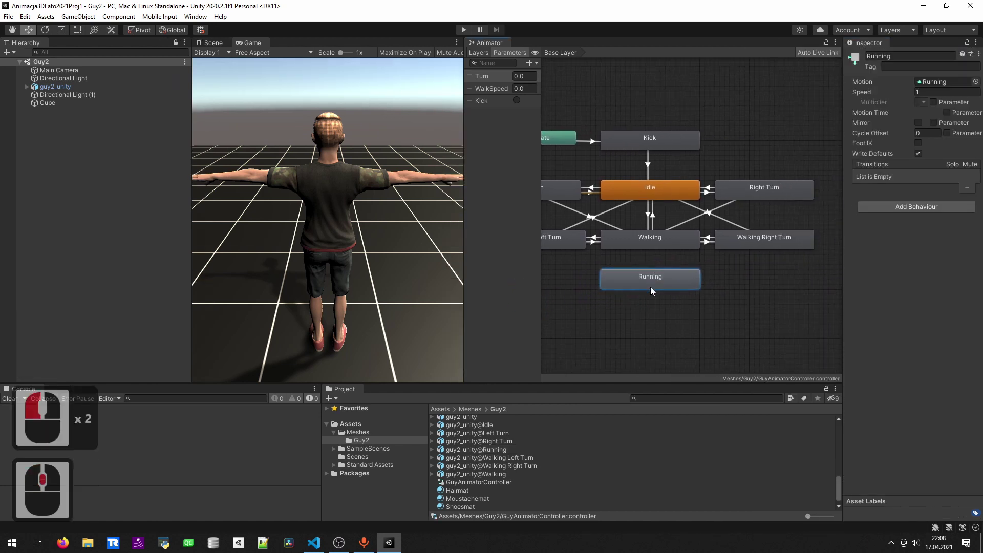
{"action": "left_click", "coordinate": [649, 288]}
Add a Walking to Running transition without exit time, conditioned on WalkSpeed greater than 0.5
{"action": "left_click", "coordinate": [645, 244]}
{"action": "right_click", "coordinate": [644, 245]}
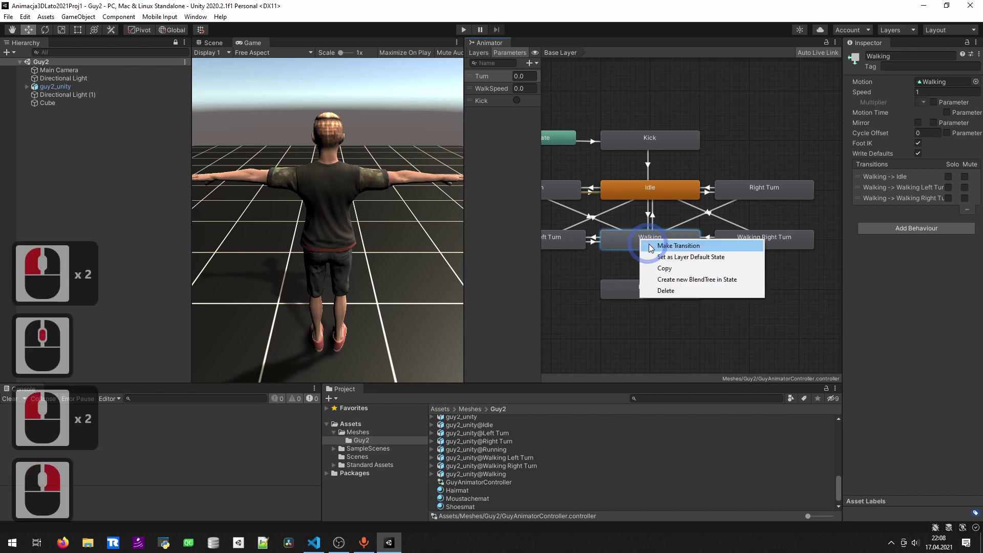
{"action": "left_click", "coordinate": [660, 251]}
{"action": "left_click", "coordinate": [644, 290]}
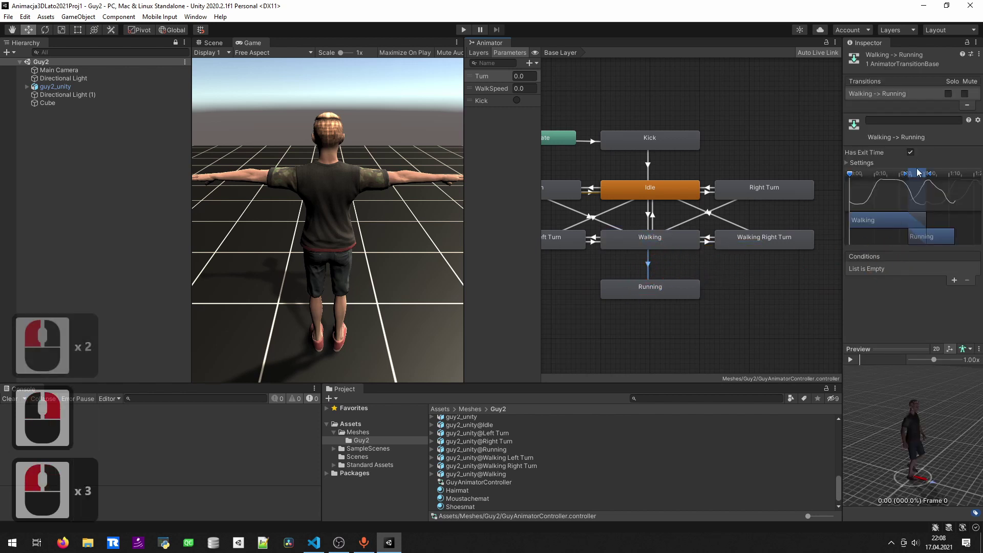
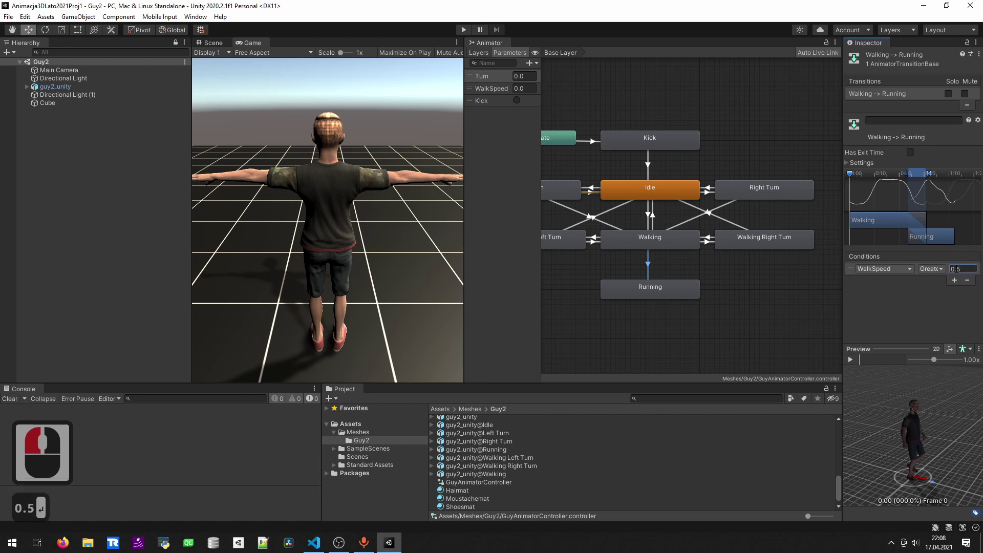
{"action": "key", "text": "Return"}
{"action": "key", "text": "BackSpace"}
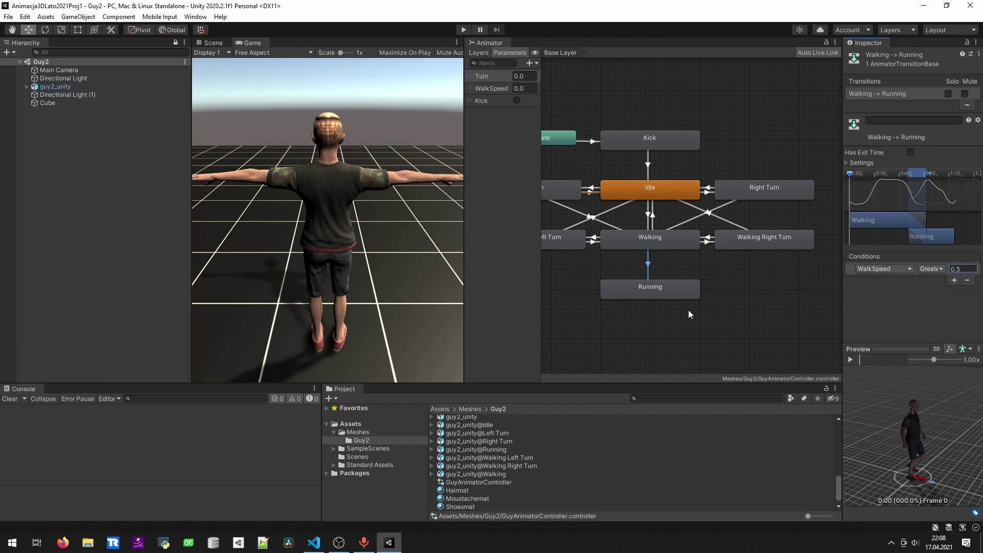
{"action": "left_click", "coordinate": [667, 291]}
Make the Running to Walking transition skip exit time and add a WalkSpeed Less condition
{"action": "left_click", "coordinate": [658, 267]}
{"action": "right_click", "coordinate": [658, 266]}
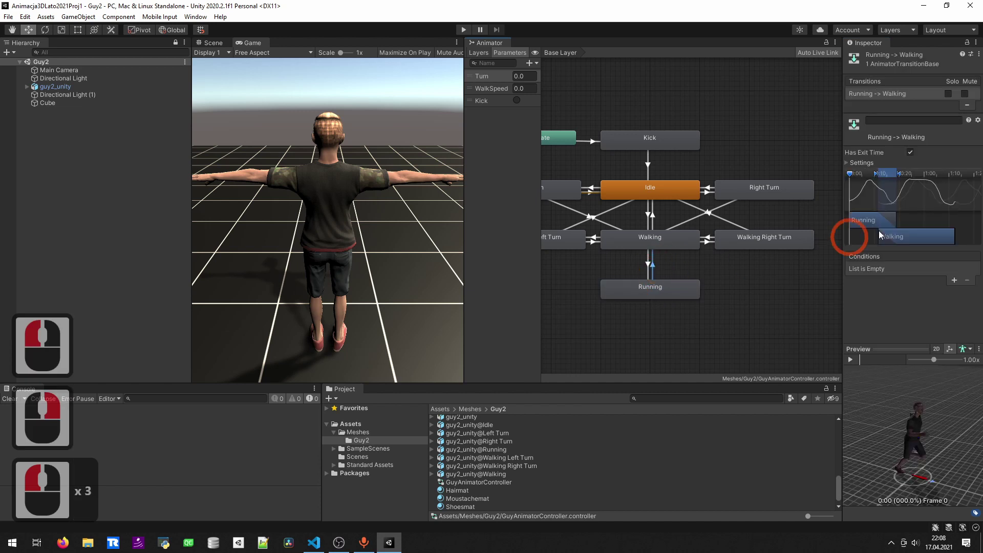
{"action": "left_click", "coordinate": [850, 165]}
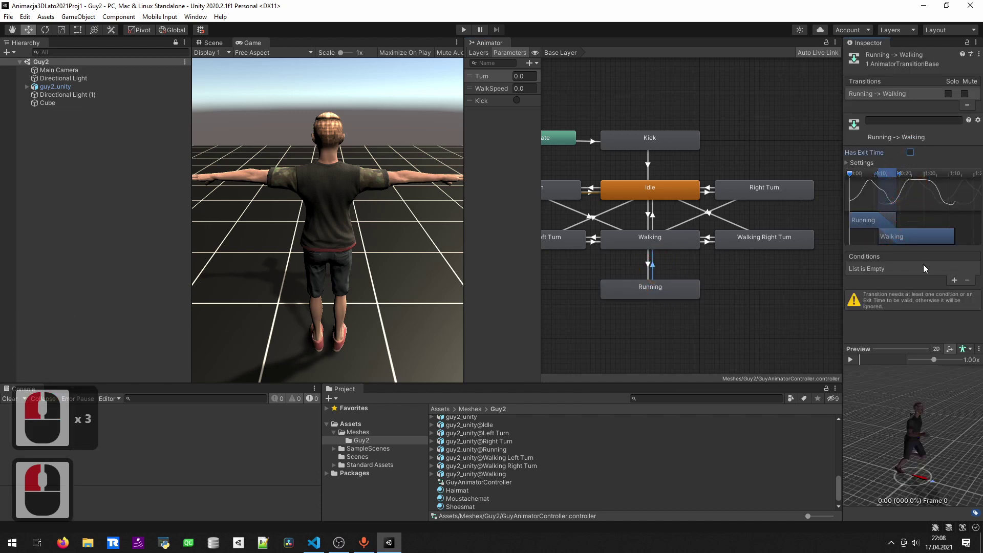
{"action": "left_click", "coordinate": [956, 285]}
{"action": "left_click", "coordinate": [879, 312]}
{"action": "left_click", "coordinate": [892, 304]}
{"action": "left_click", "coordinate": [943, 273]}
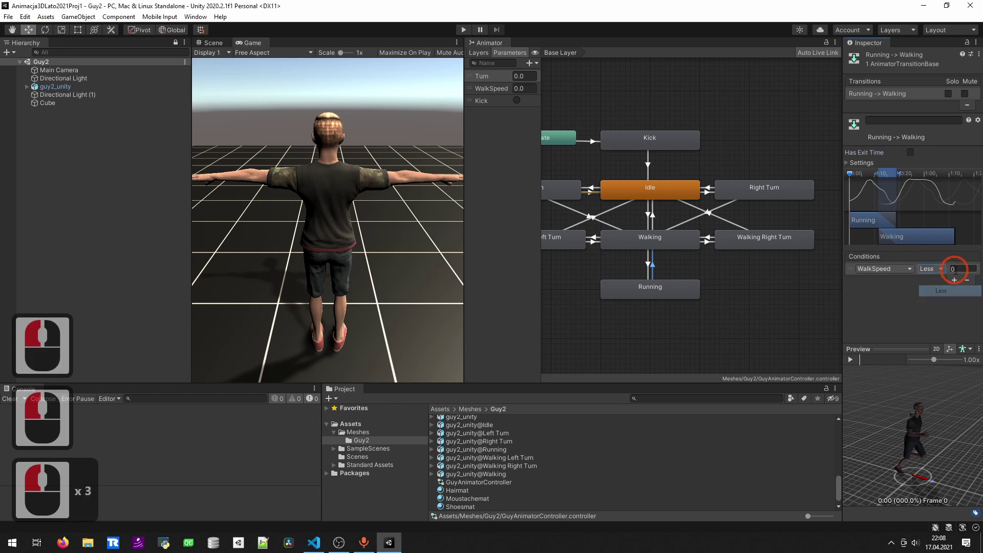
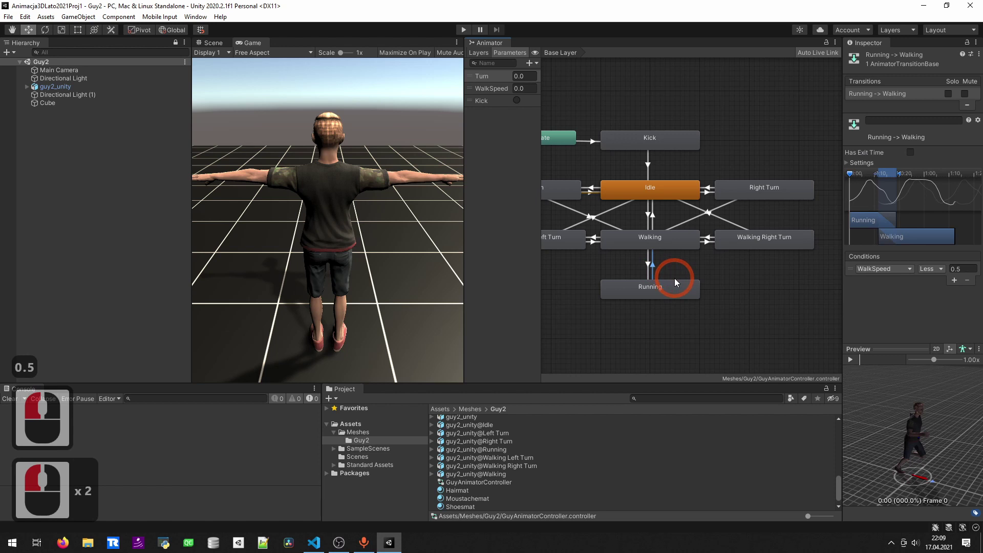
Play-test the character walking and running with the Up key, then end the play test
{"action": "left_click", "coordinate": [464, 36]}
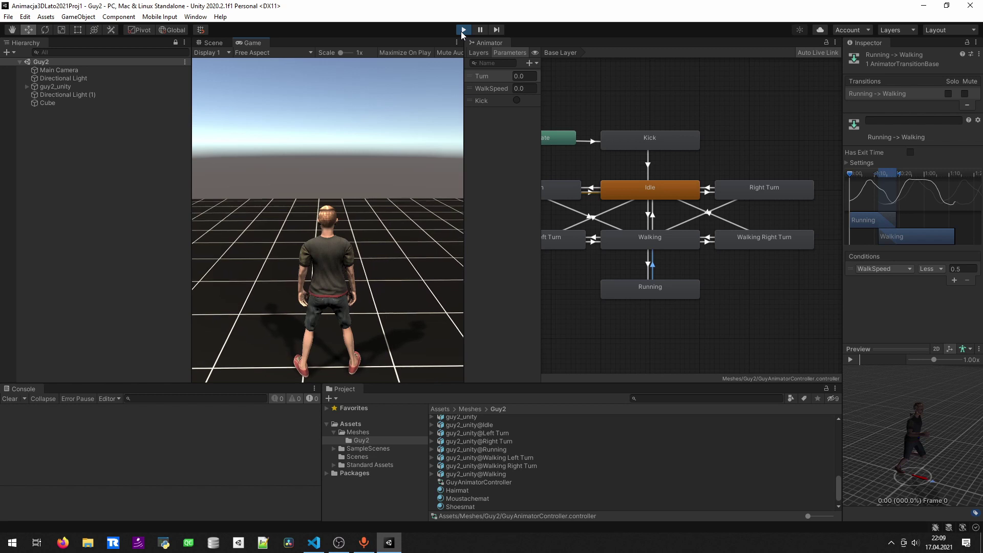
{"action": "key", "text": "Up"}
{"action": "key", "text": "Up"}
{"action": "key", "text": "Up"}
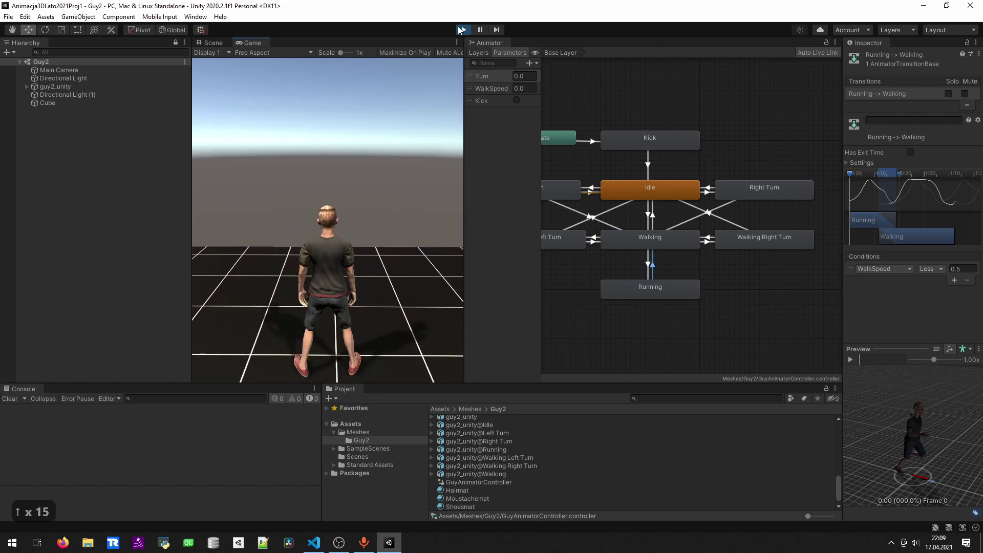
{"action": "key", "text": "Up"}
{"action": "left_click", "coordinate": [533, 353]}
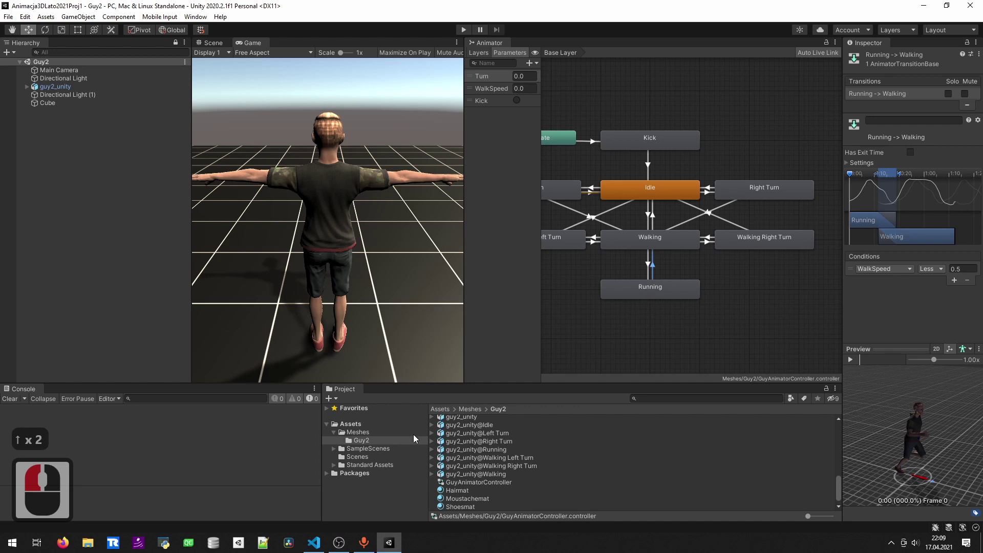
{"action": "key", "text": "Up"}
In PlayerBehaviour.cs, select the LeftShift speed multiplier expression (1.0 when held, else 0.49)
{"action": "left_click", "coordinate": [324, 545]}
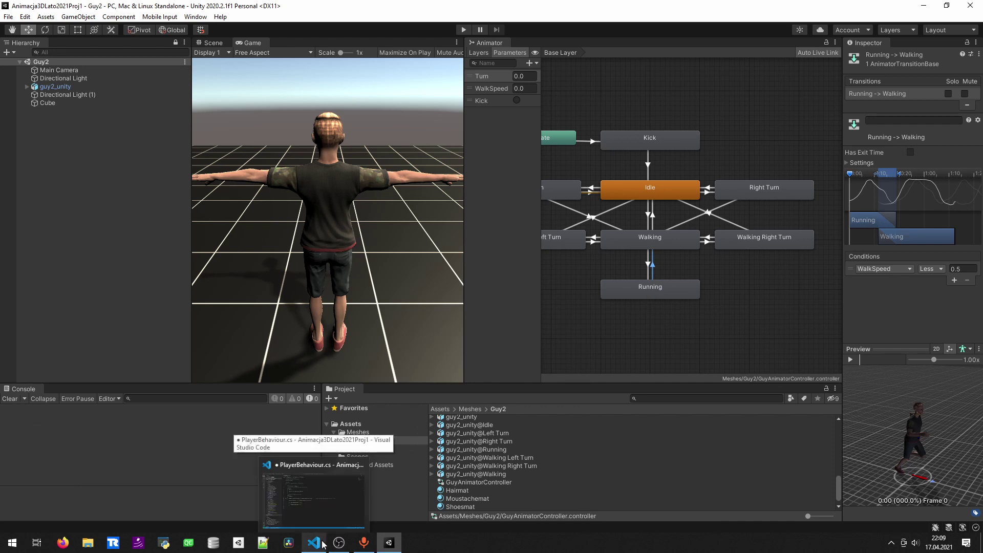
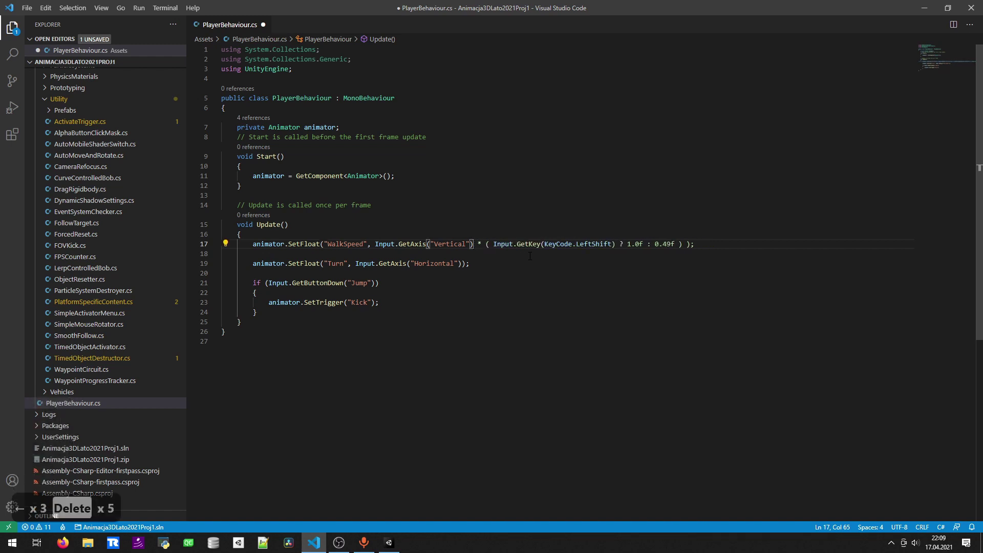
{"action": "key", "text": "End"}
{"action": "key", "text": "Left"}
{"action": "key", "text": "Right"}
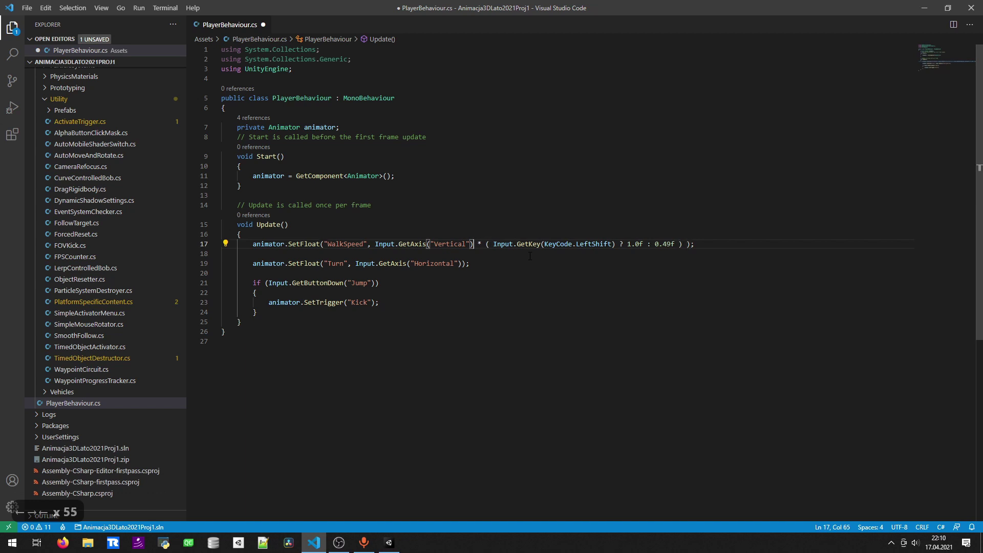
{"action": "key", "text": "Left"}
{"action": "key", "text": "Left"}
{"action": "key", "text": "Left"}
{"action": "key", "text": "Right"}
{"action": "key", "text": "Right"}
{"action": "key", "text": "Left"}
{"action": "key", "text": "Left"}
{"action": "key", "text": "End"}
{"action": "key", "text": "Left"}
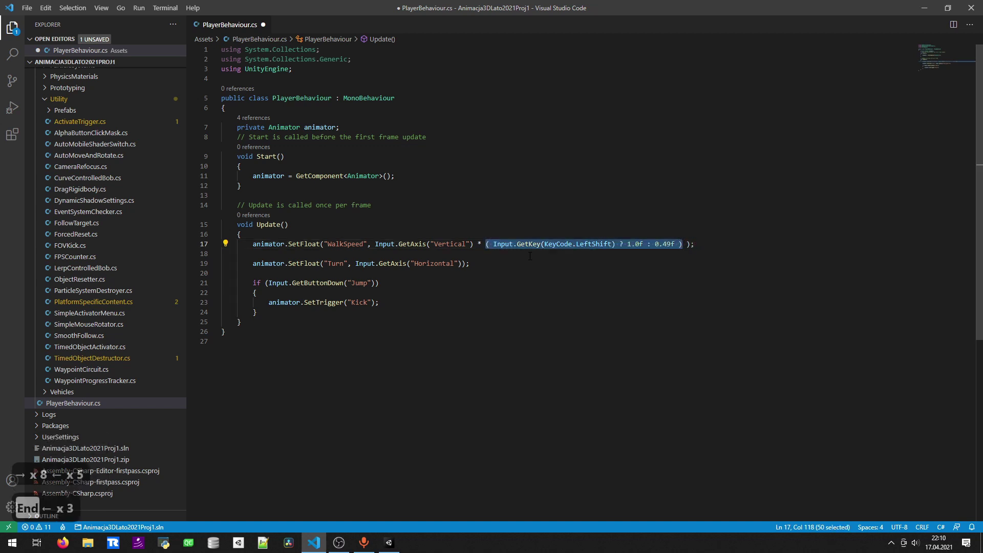
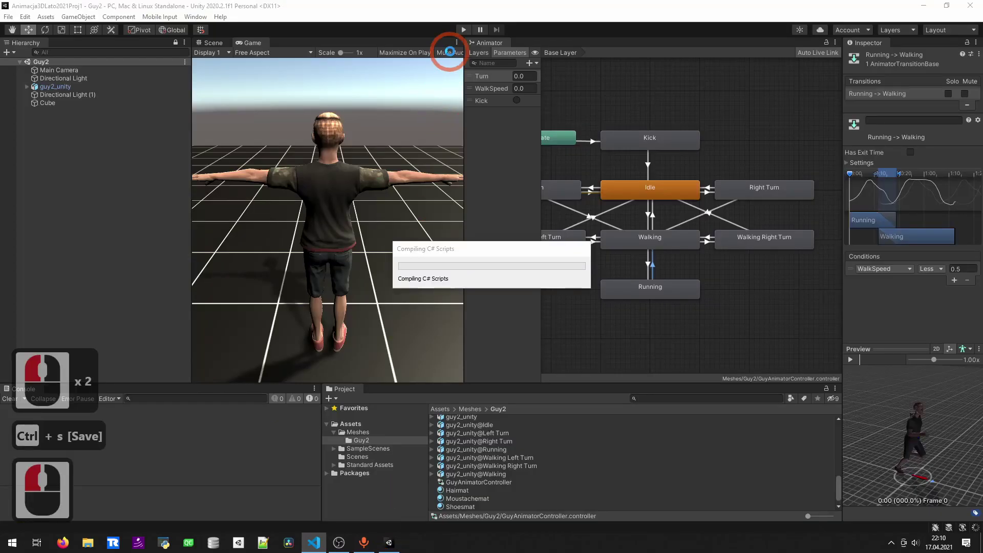
Play-test the character with the recompiled script, walking and turning with the Up and Left keys
{"action": "left_click", "coordinate": [464, 35]}
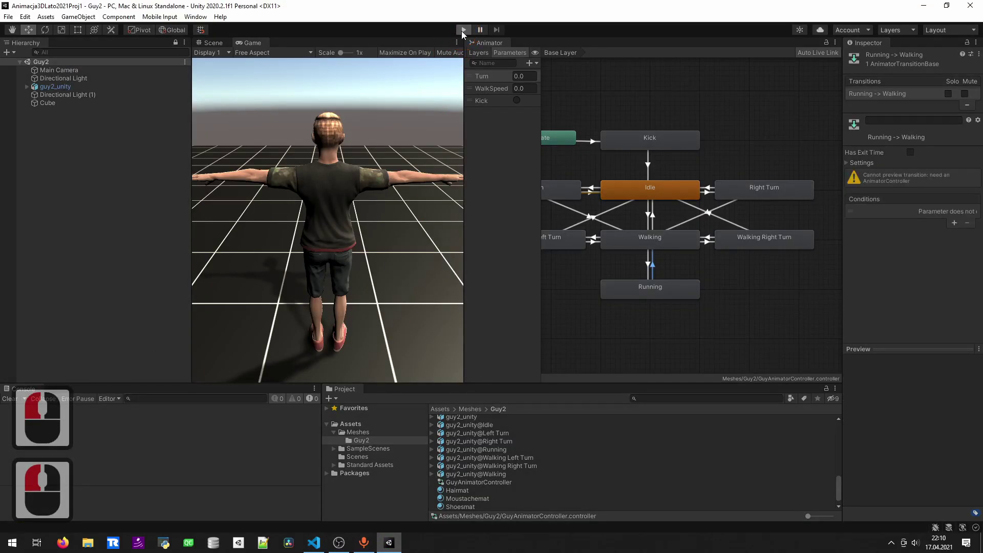
{"action": "key", "text": "Left"}
{"action": "key", "text": "Up"}
{"action": "key", "text": "Up"}
{"action": "key", "text": "Up"}
{"action": "key", "text": "Left"}
{"action": "key", "text": "Up"}
{"action": "key", "text": "Up"}
{"action": "key", "text": "Left"}
{"action": "key", "text": "Left"}
{"action": "key", "text": "Left"}
{"action": "key", "text": "Up"}
{"action": "key", "text": "Up"}
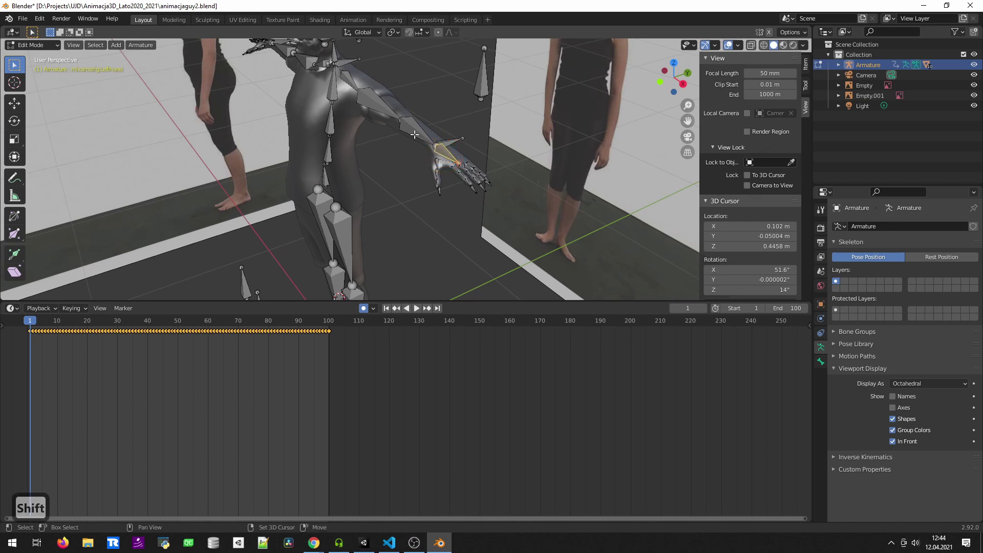
Re-parent both hand bones and the right foot bone to their parents as Connected children with Ctrl+P
{"action": "key", "text": "ctrl+p"}
{"action": "key", "text": "Return"}
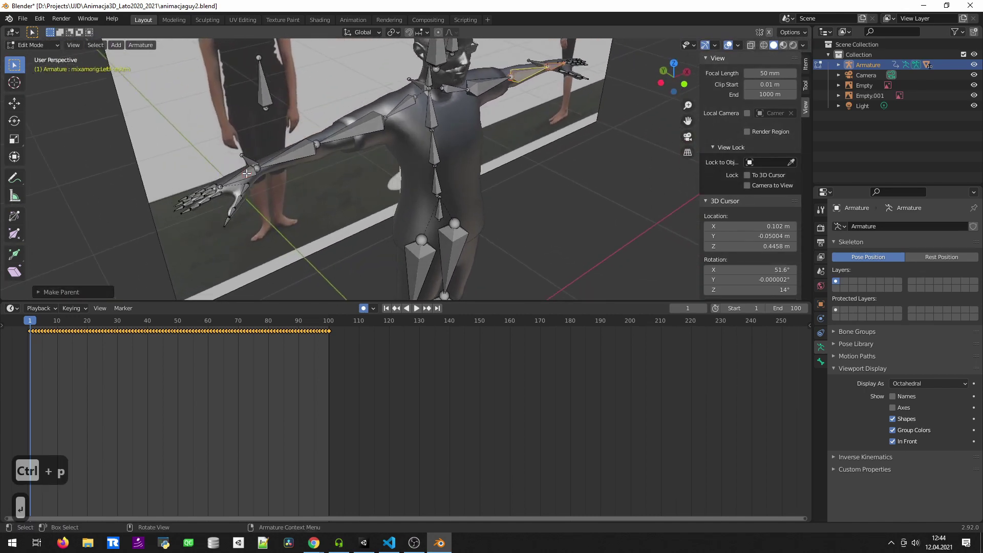
{"action": "key", "text": "ctrl+p"}
{"action": "key", "text": "Return"}
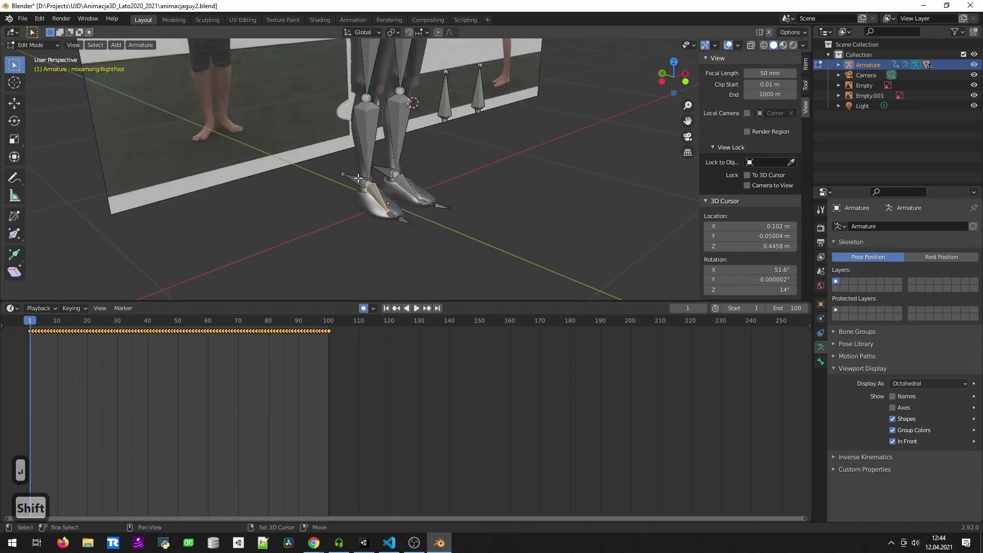
{"action": "key", "text": "ctrl+p"}
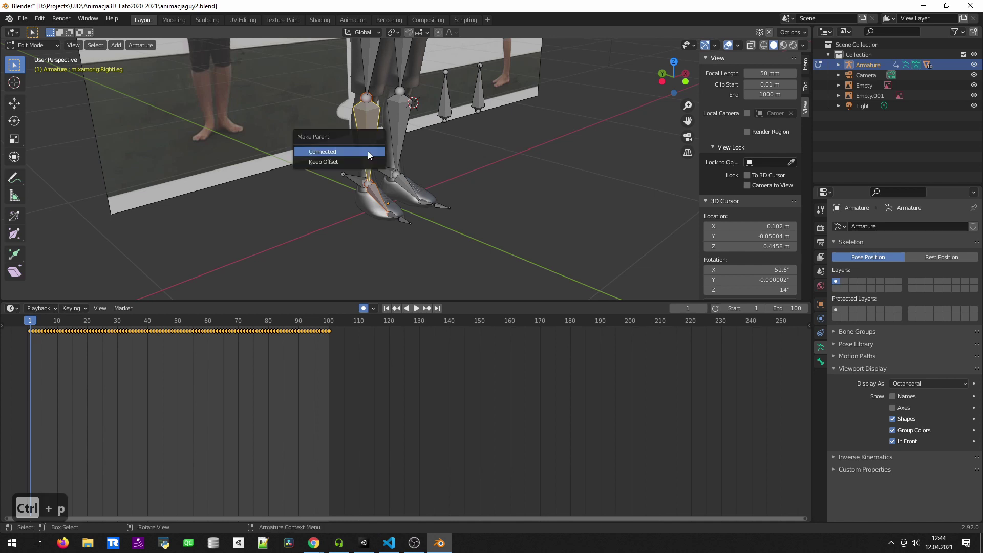
{"action": "key", "text": "Return"}
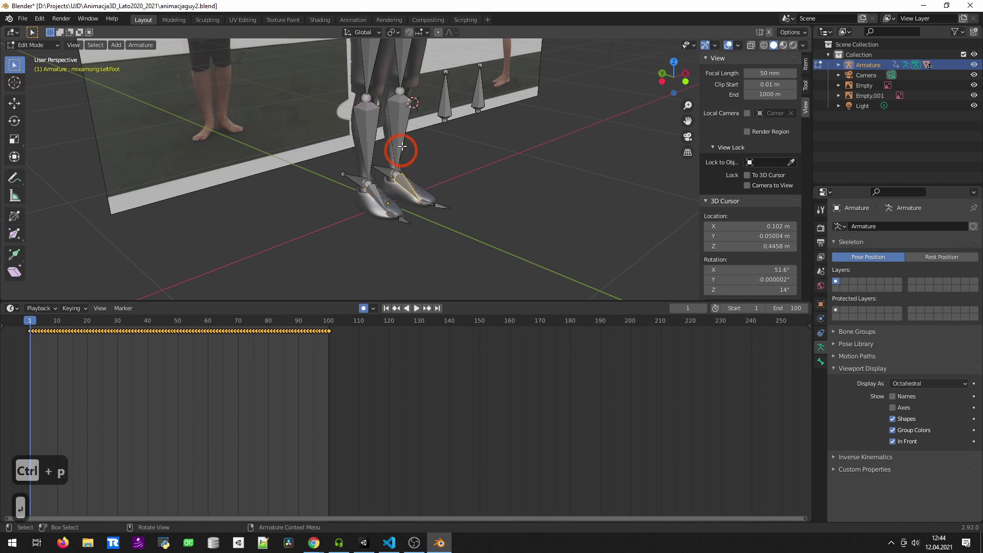
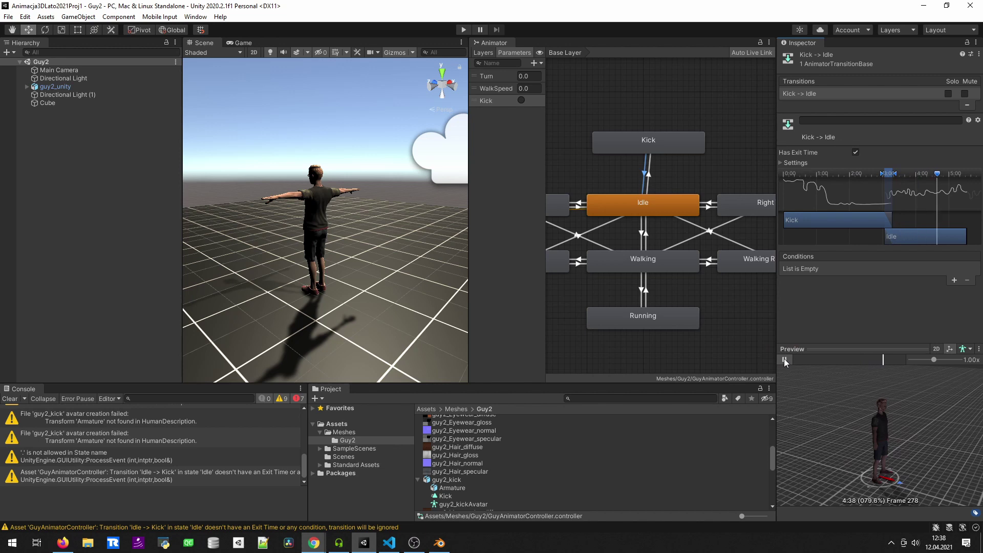
Set the Kick state's playback speed to 2
{"action": "type", "text": "2"}
{"action": "key", "text": "Return"}
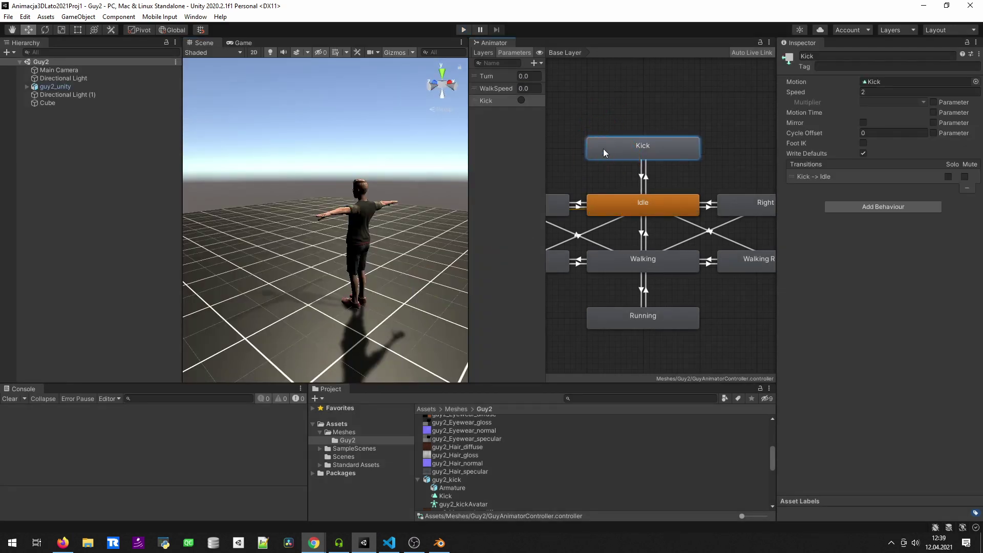
In Update(), write the condition if (Input.GetButtonDown("Jump")) using autocomplete
{"action": "type", "text": "if"}
{"action": "key", "text": "Return"}
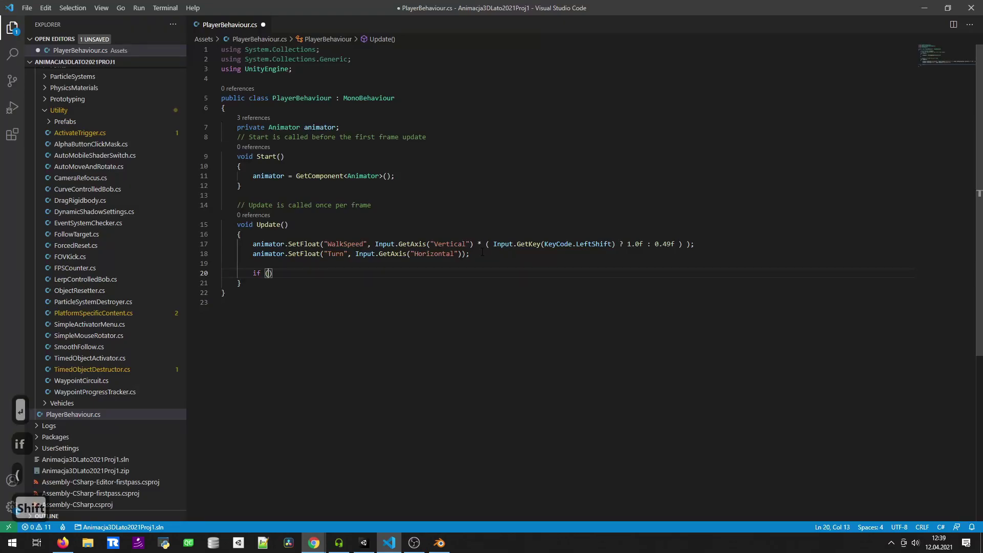
{"action": "type", "text": "et"}
{"action": "key", "text": "BackSpace"}
{"action": "key", "text": "BackSpace"}
{"action": "key", "text": "BackSpace"}
{"action": "type", "text": "nput.e"}
{"action": "type", "text": "tutt"}
{"action": "key", "text": "Down"}
{"action": "key", "text": "Return"}
{"action": "key", "text": "shift+'"}
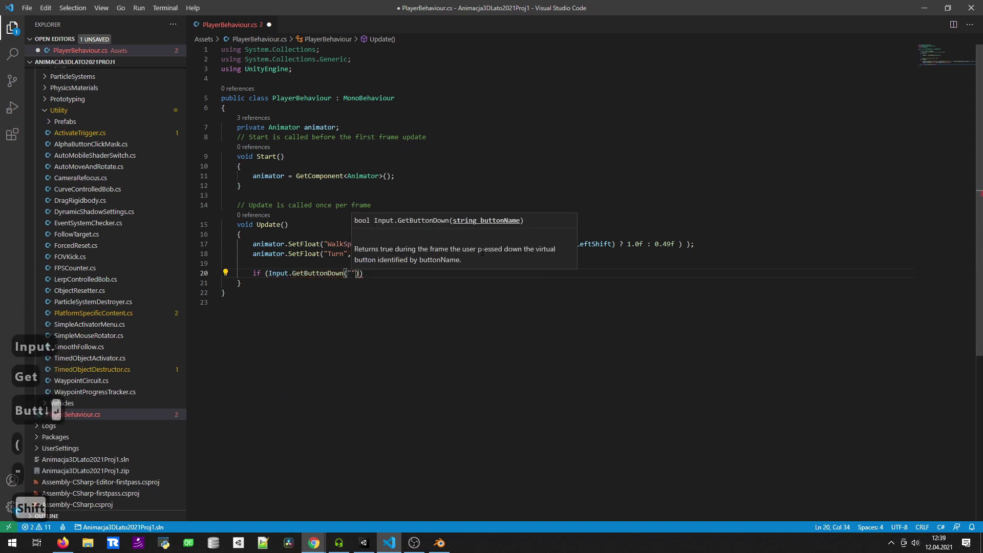
{"action": "type", "text": "ump"}
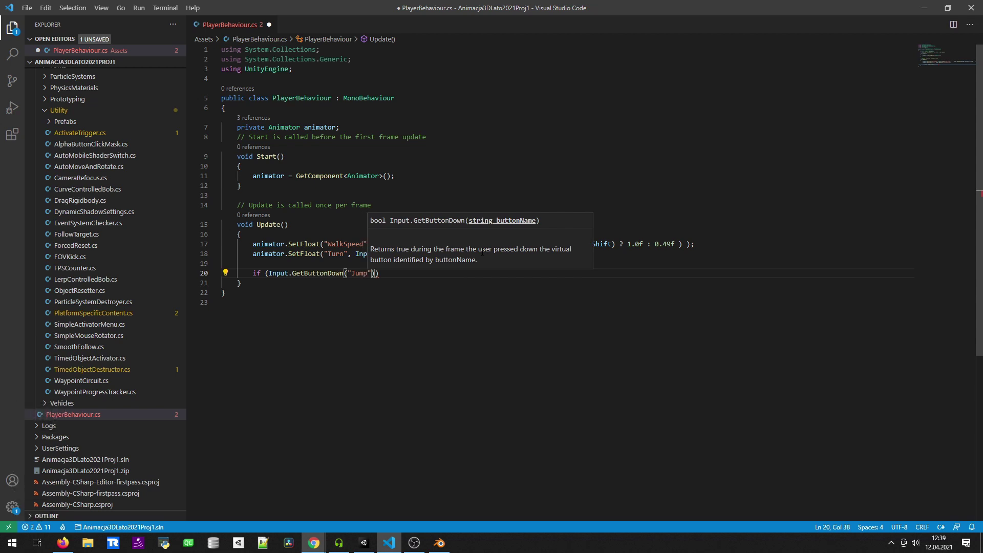
{"action": "key", "text": "Escape"}
Add the block body animator.SetTrigger("Kick"); and save the script
{"action": "key", "text": "End"}
{"action": "key", "text": "Return"}
{"action": "type", "text": "animator.etr"}
{"action": "key", "text": "Return"}
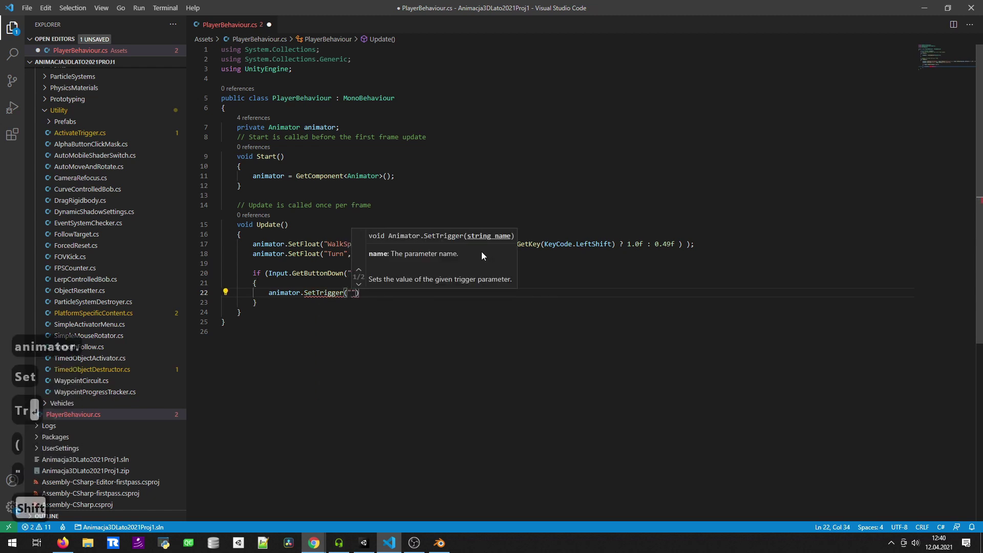
{"action": "key", "text": "Escape"}
{"action": "key", "text": "End"}
End the play test, save the scene, and add the Any State to Kick transition on the Kick trigger
{"action": "type", "text": "Escape End ;"}
{"action": "key", "text": "ctrl+s"}
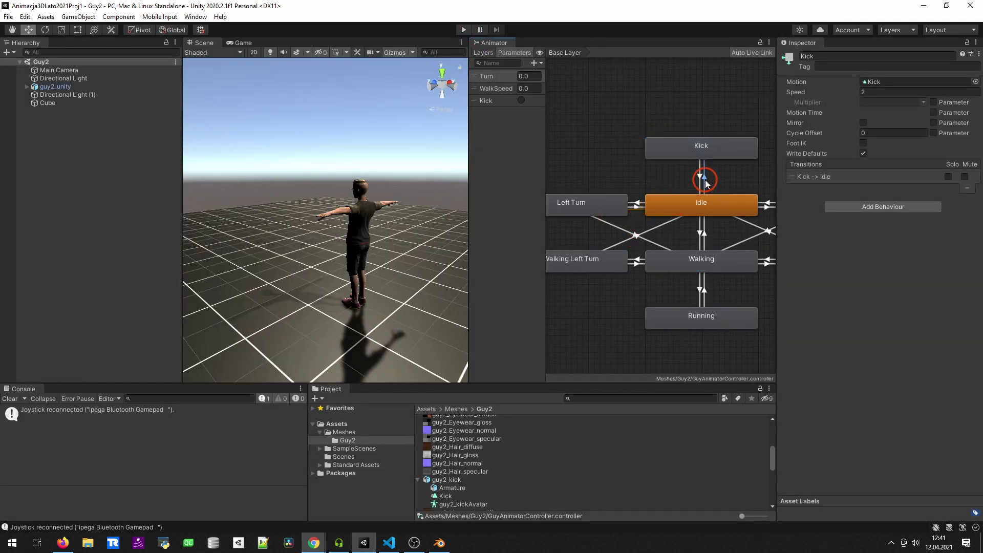
{"action": "key", "text": "Delete"}
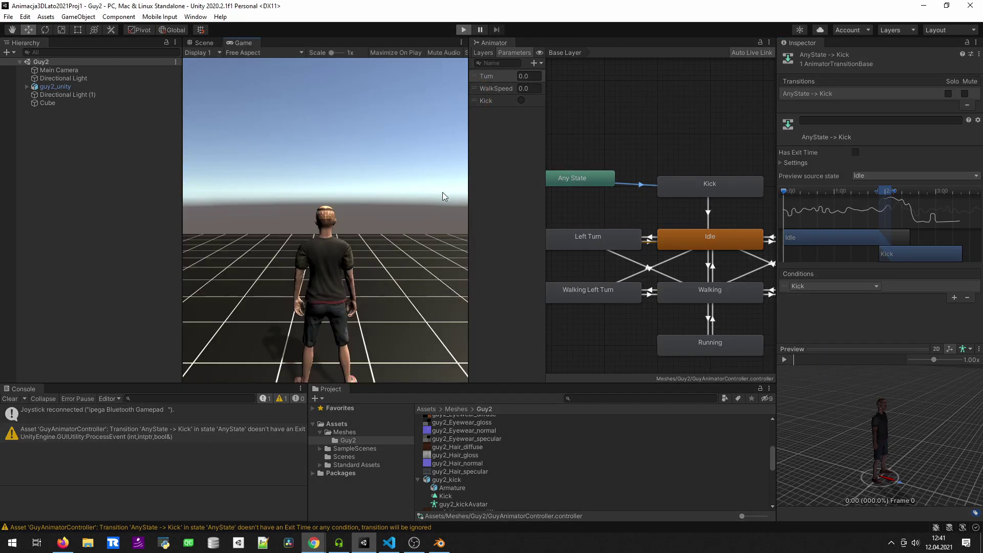
Walk the character forward and turn it left with the arrow keys
{"action": "key", "text": "Up"}
{"action": "key", "text": "Up"}
{"action": "key", "text": "Up"}
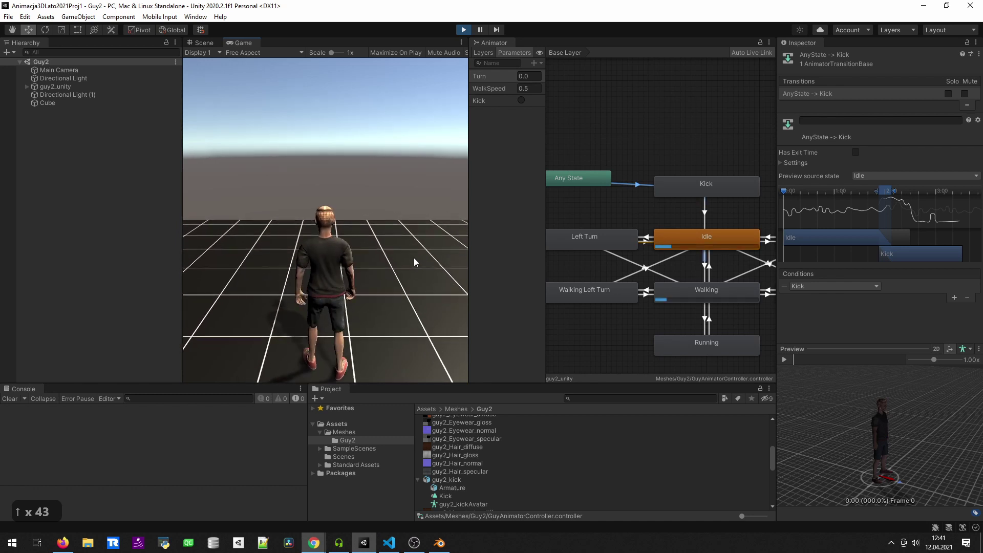
{"action": "key", "text": "Up"}
{"action": "key", "text": "Left"}
{"action": "key", "text": "Left"}
{"action": "key", "text": "Left"}
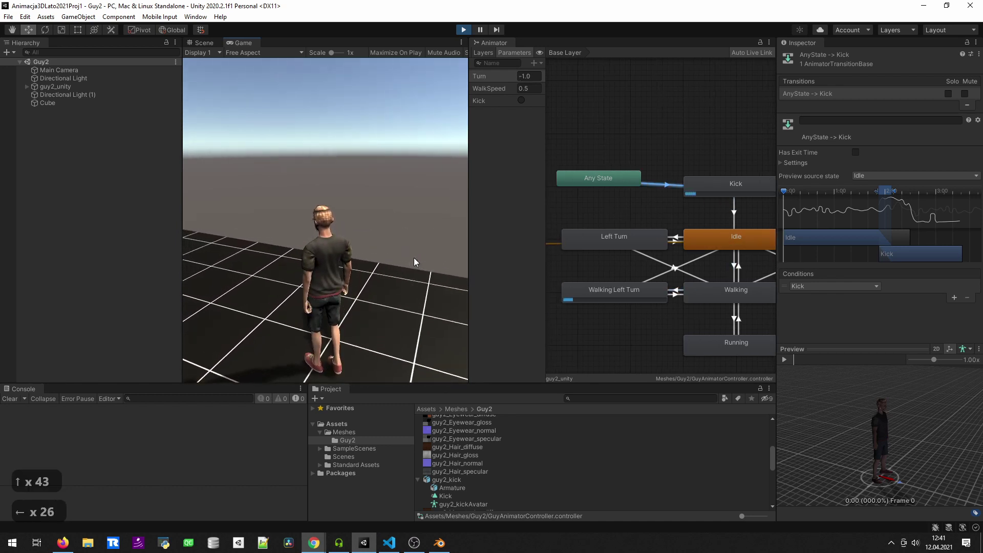
{"action": "key", "text": "Left"}
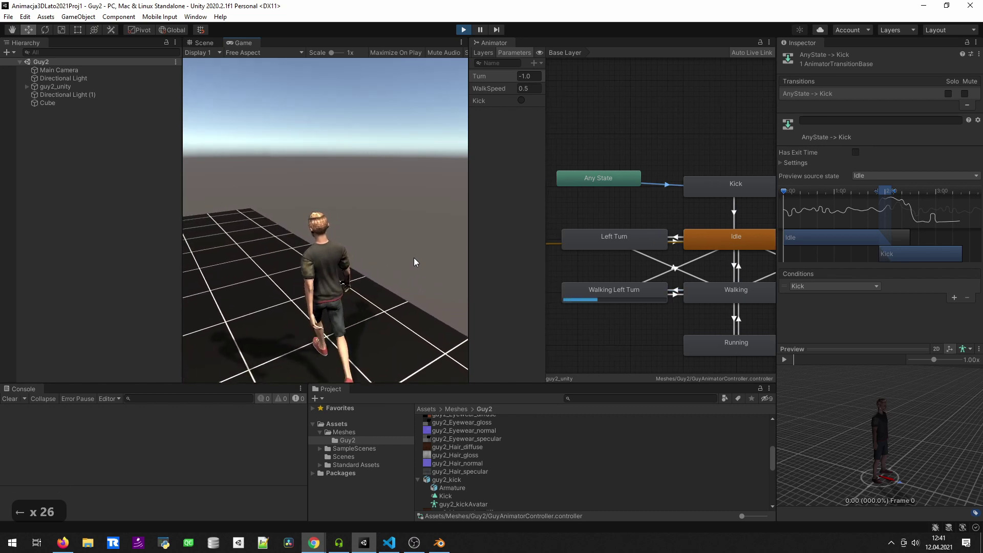
Keep walking and turning to check the Kick and Idle transitions in the Animator
{"action": "key", "text": "Left"}
{"action": "key", "text": "Up"}
{"action": "key", "text": "Up"}
{"action": "key", "text": "Up"}
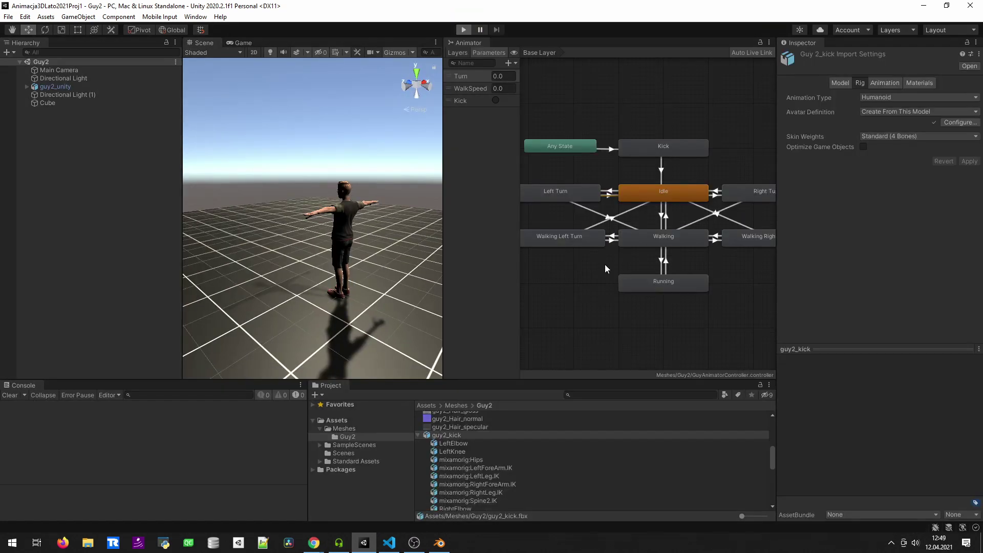
Walk forward with W and hold A to turn left via the Walking Left Turn state
{"action": "key", "text": "w"}
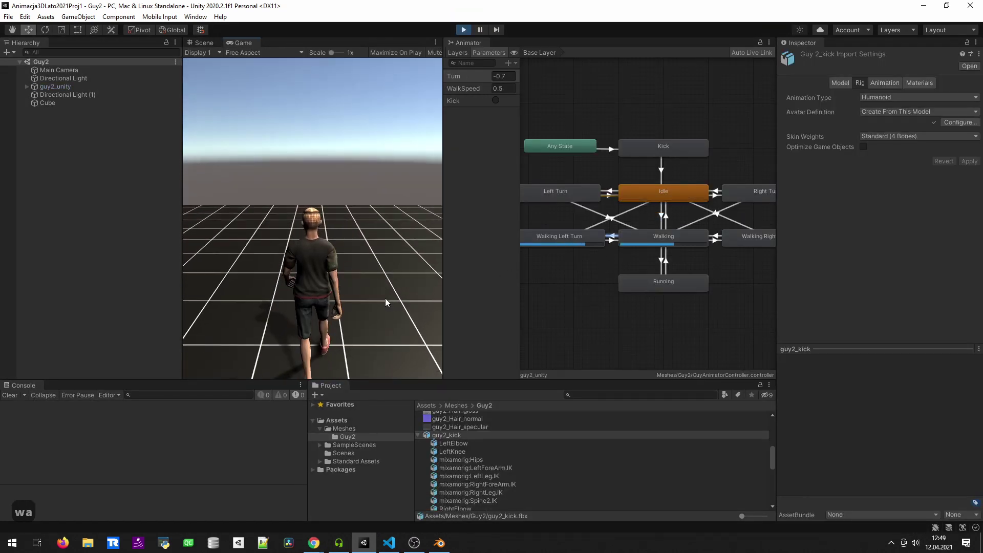
{"action": "key", "text": "a"}
{"action": "key", "text": "a"}
{"action": "key", "text": "a"}
{"action": "key", "text": "a"}
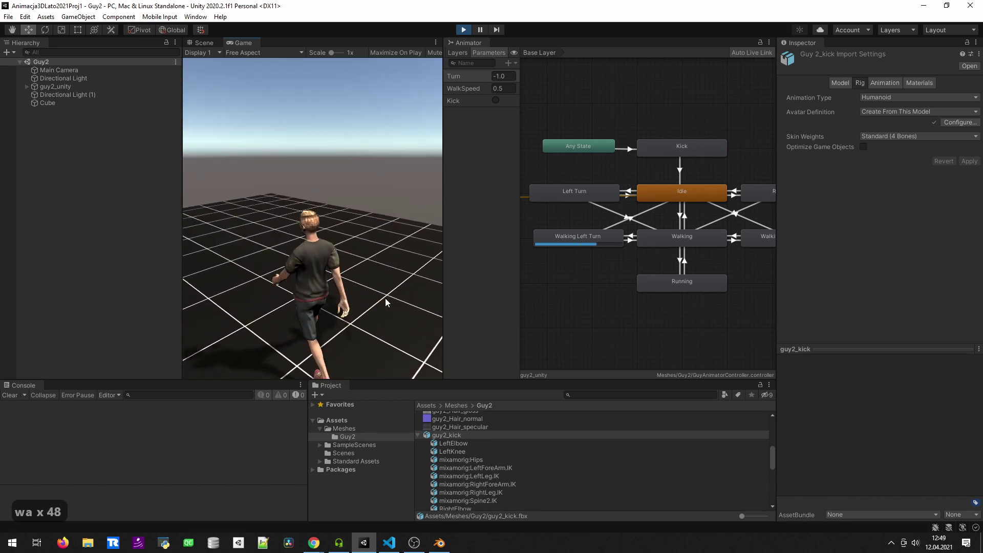